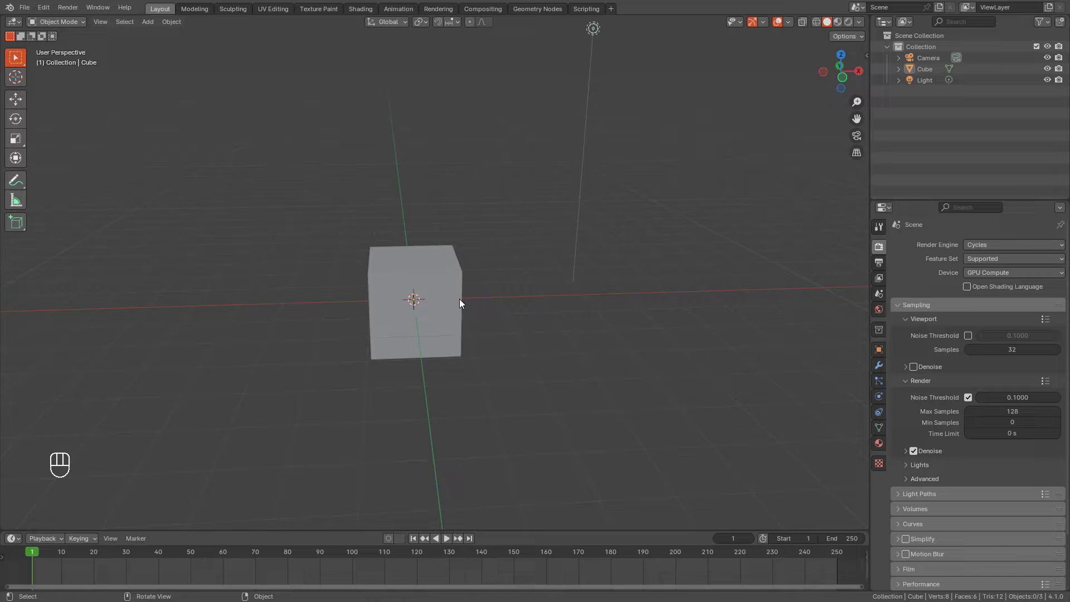
# - Orbit around the default cube from several angles down to a low, side-on view
pyautogui.moveTo(426, 302); pyautogui.dragTo(439, 355)
pyautogui.moveTo(482, 332); pyautogui.dragTo(343, 285)
pyautogui.moveTo(439, 294); pyautogui.dragTo(335, 285)
pyautogui.moveTo(531, 289); pyautogui.dragTo(527, 285)
pyautogui.moveTo(477, 285); pyautogui.dragTo(529, 307)
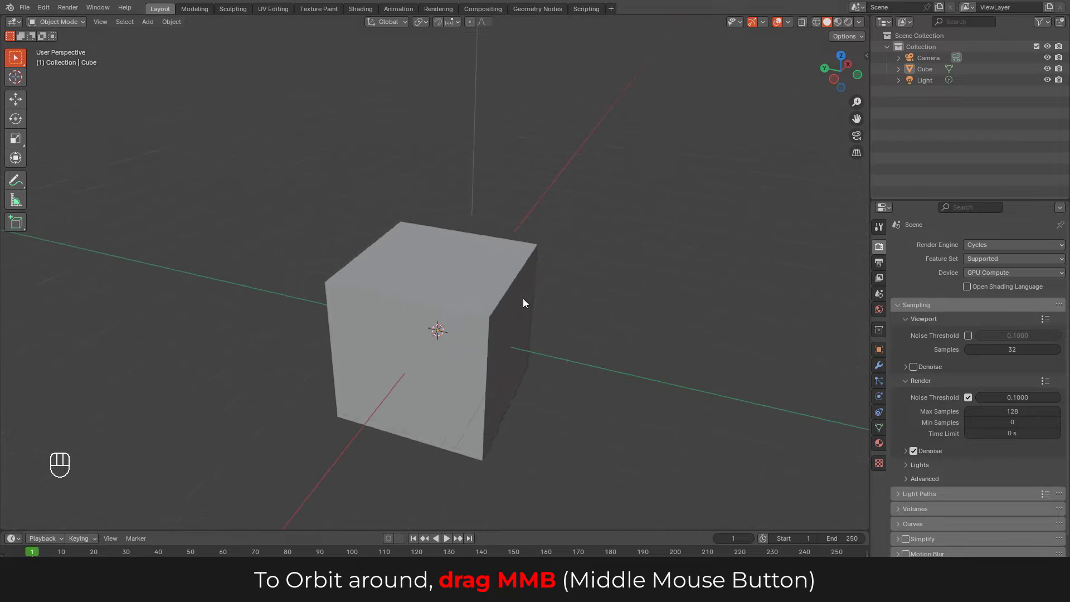
pyautogui.moveTo(509, 301); pyautogui.dragTo(484, 297)
pyautogui.moveTo(457, 321); pyautogui.dragTo(441, 330)
pyautogui.moveTo(379, 338); pyautogui.dragTo(276, 303)
pyautogui.moveTo(525, 326); pyautogui.dragTo(562, 280)
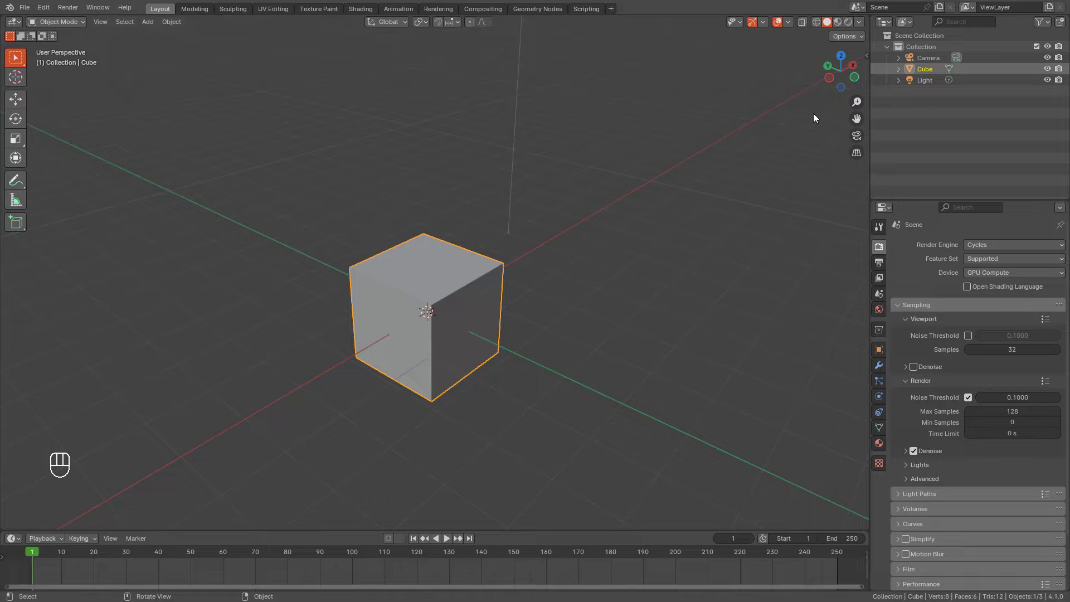
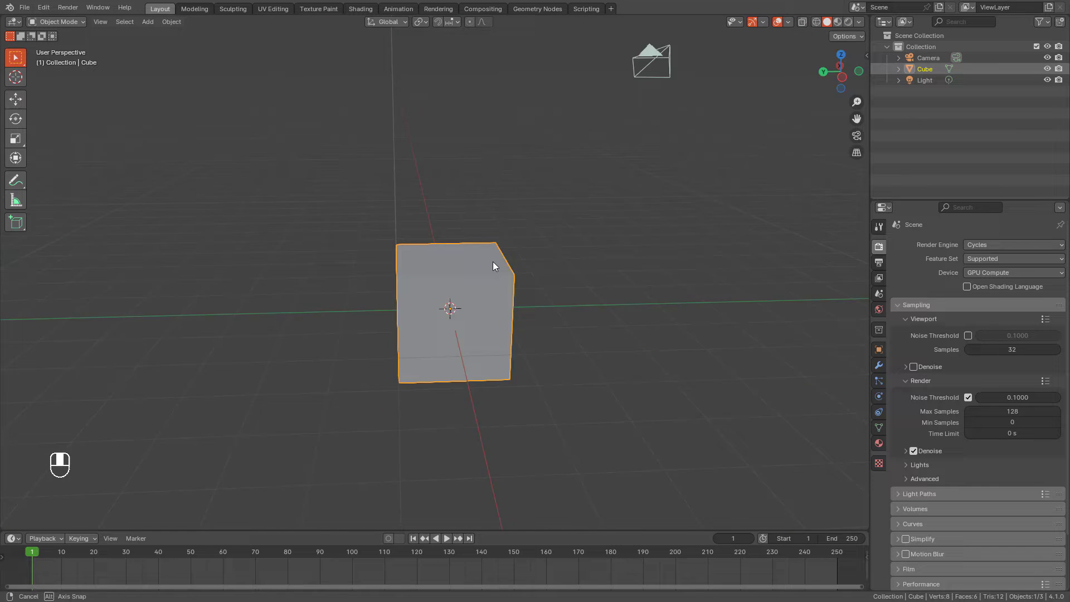
# - Orbit further so the lamp sits high and the cube drops partly out of frame
pyautogui.moveTo(528, 301); pyautogui.dragTo(607, 280)
pyautogui.moveTo(450, 299); pyautogui.dragTo(460, 280)
pyautogui.moveTo(470, 286); pyautogui.dragTo(421, 296)
pyautogui.moveTo(493, 233); pyautogui.dragTo(497, 241)
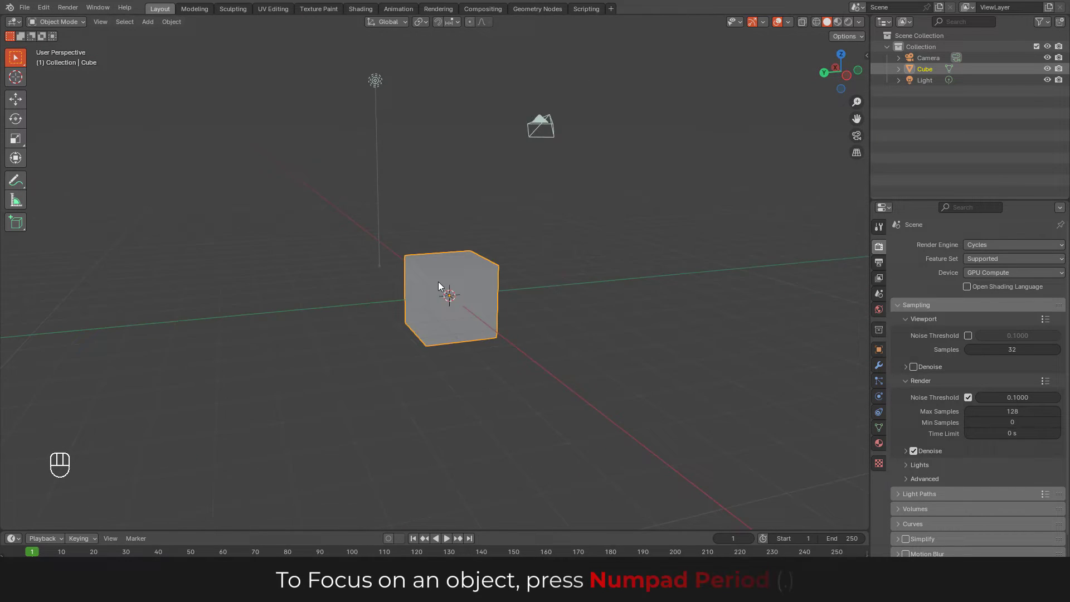
pyautogui.moveTo(436, 316); pyautogui.dragTo(547, 306)
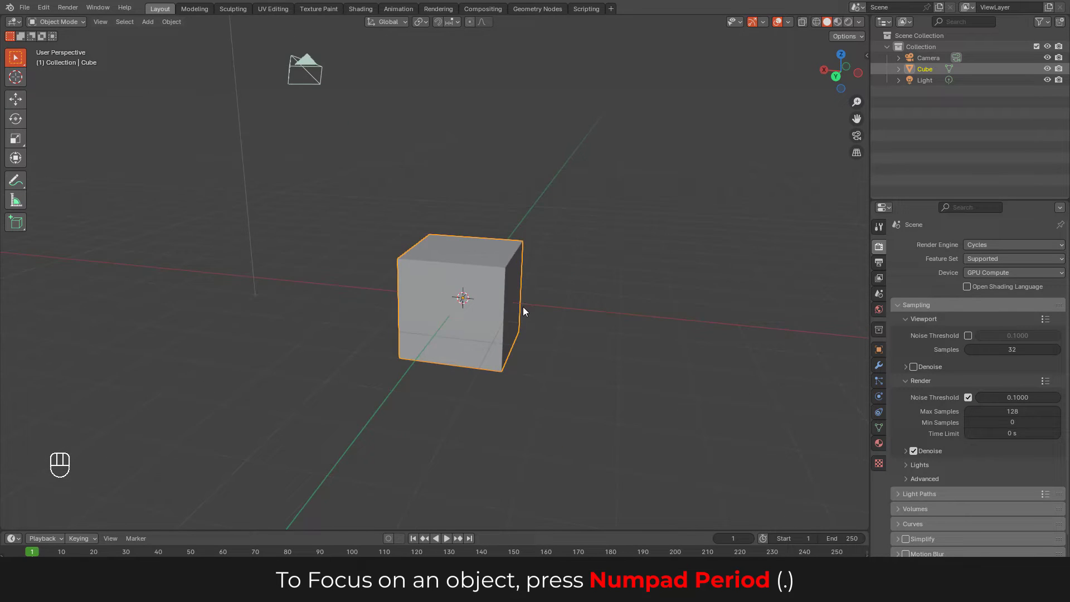
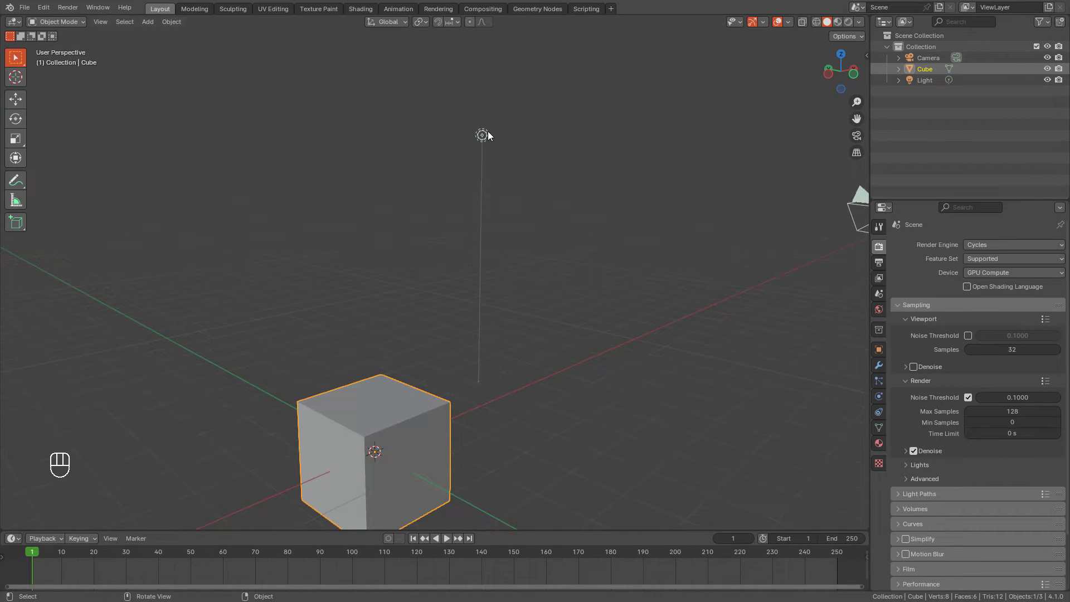
# - Select the lamp, frame it with Numpad Period, then select the cube again
pyautogui.click(487, 136)
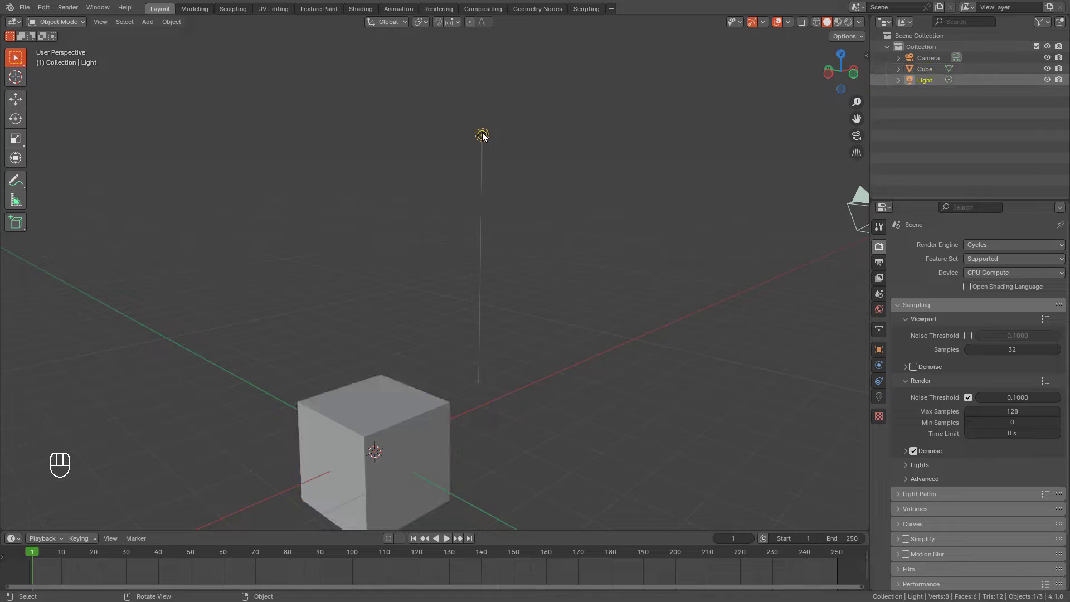
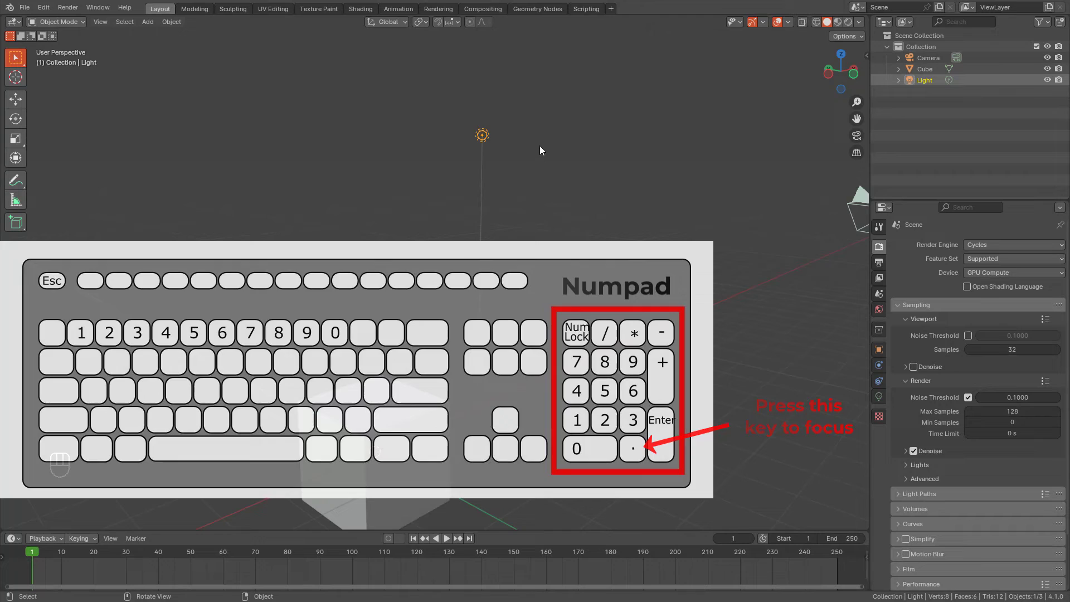
pyautogui.press('KP_Decimal')
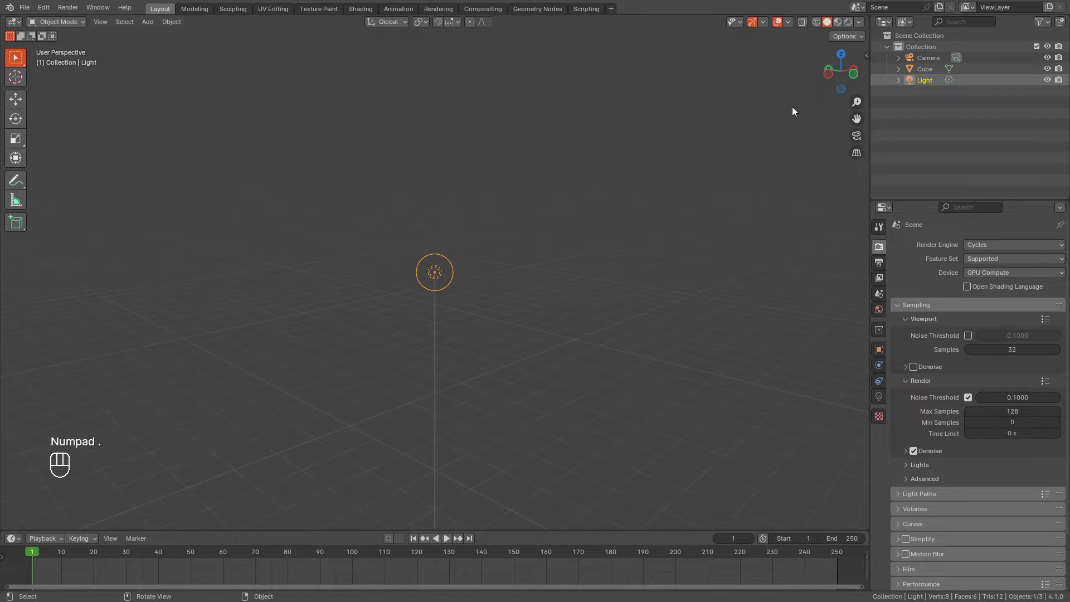
pyautogui.click(849, 72)
# - Orbit around the cube to look steeply down on it with the lamp beside it
pyautogui.moveTo(506, 248); pyautogui.dragTo(565, 191)
pyautogui.moveTo(565, 192); pyautogui.dragTo(376, 261)
pyautogui.middleClick(464, 298)
pyautogui.moveTo(467, 295); pyautogui.dragTo(606, 278)
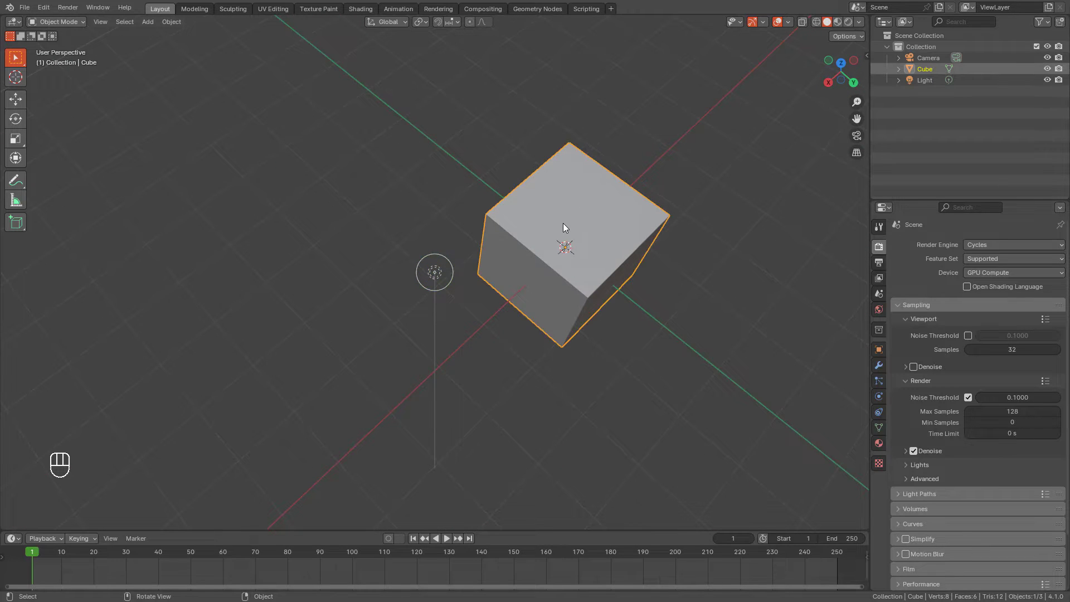
# - Frame the cube and orbit to a lower three-quarter angle with lamp and camera visible
pyautogui.press('KP_Decimal')
pyautogui.moveTo(495, 265); pyautogui.dragTo(440, 261)
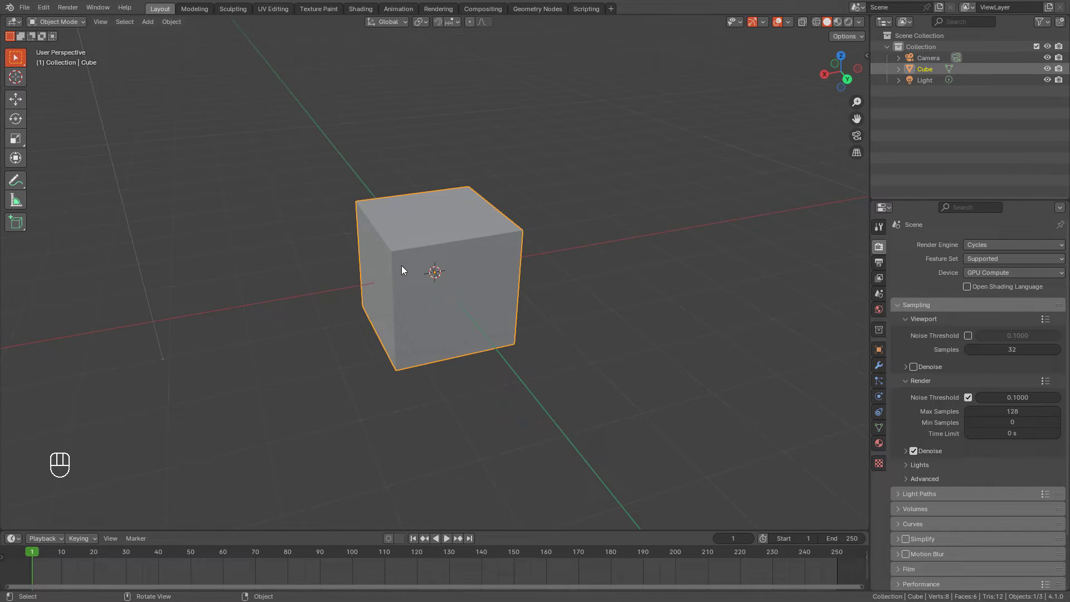
pyautogui.moveTo(417, 270); pyautogui.dragTo(670, 254)
pyautogui.moveTo(537, 259); pyautogui.dragTo(530, 274)
pyautogui.click(530, 274)
pyautogui.click(516, 279)
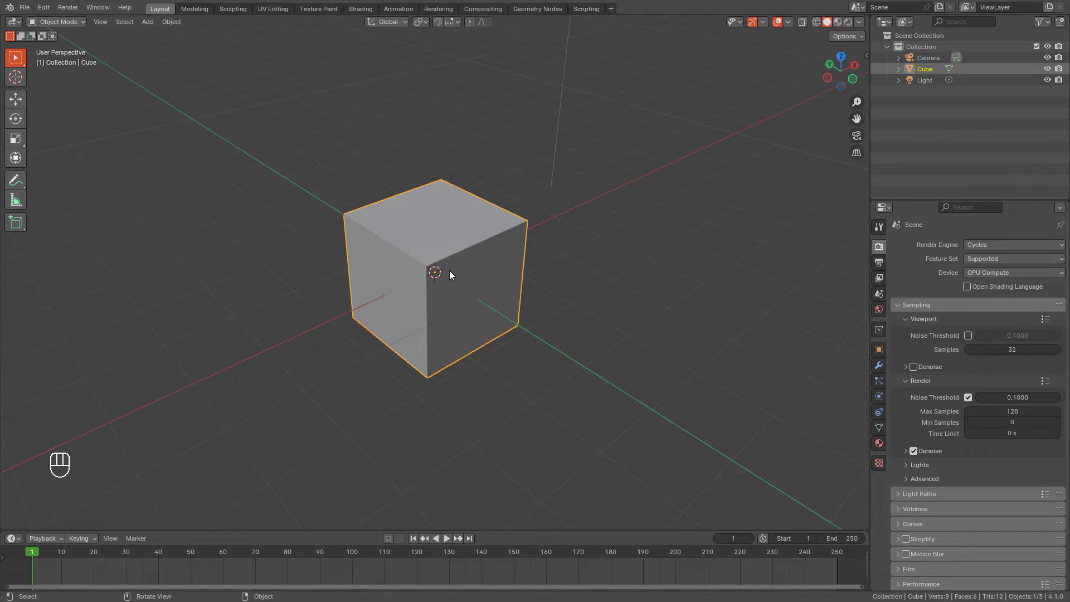
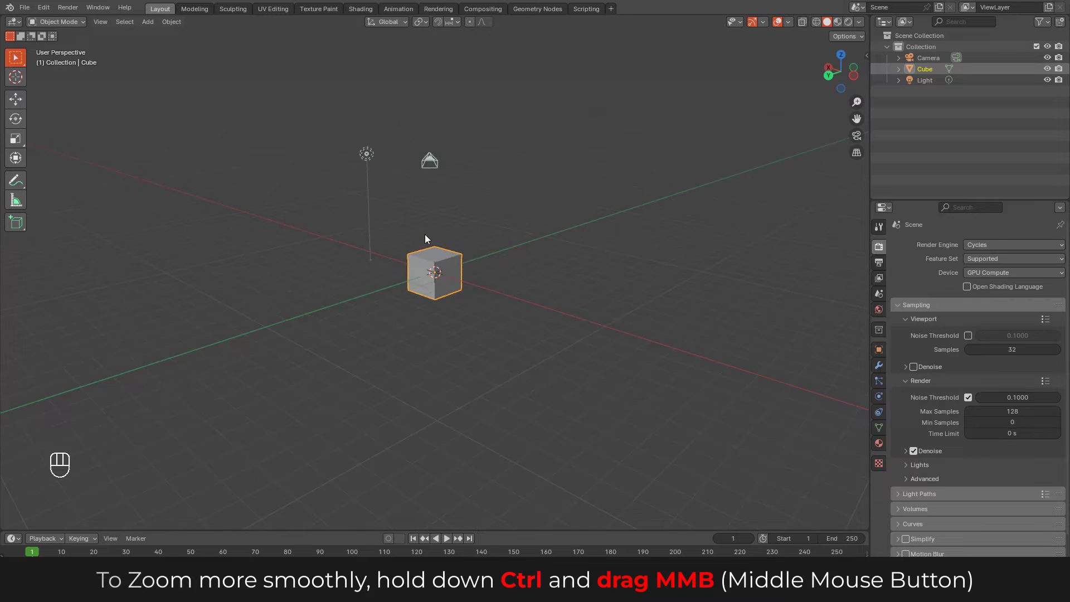
# - Zoom in on the cube, orbit to a raised angle, pan sideways and select the Light in the Outliner
pyautogui.moveTo(523, 249); pyautogui.dragTo(389, 250)
pyautogui.moveTo(404, 251); pyautogui.dragTo(469, 242)
pyautogui.middleClick(442, 246)
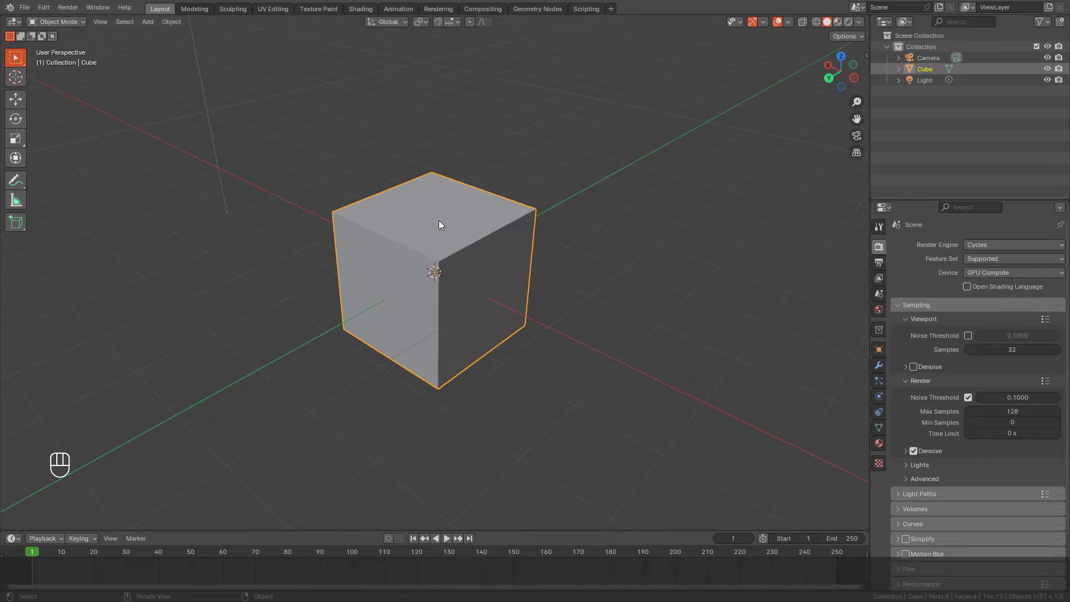
pyautogui.moveTo(435, 239); pyautogui.dragTo(426, 212)
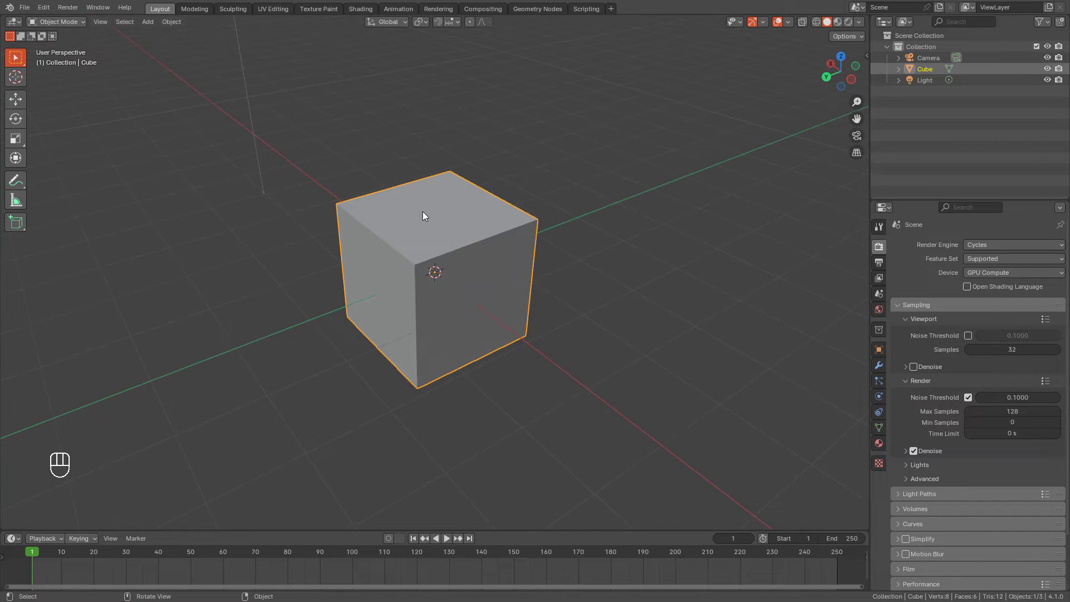
pyautogui.moveTo(389, 226); pyautogui.dragTo(426, 234)
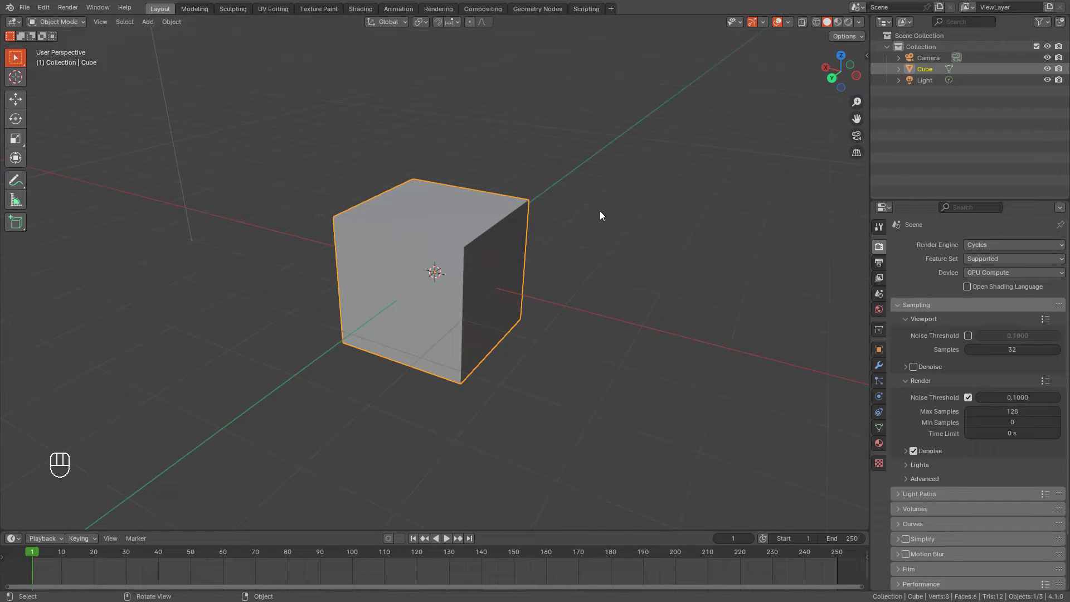
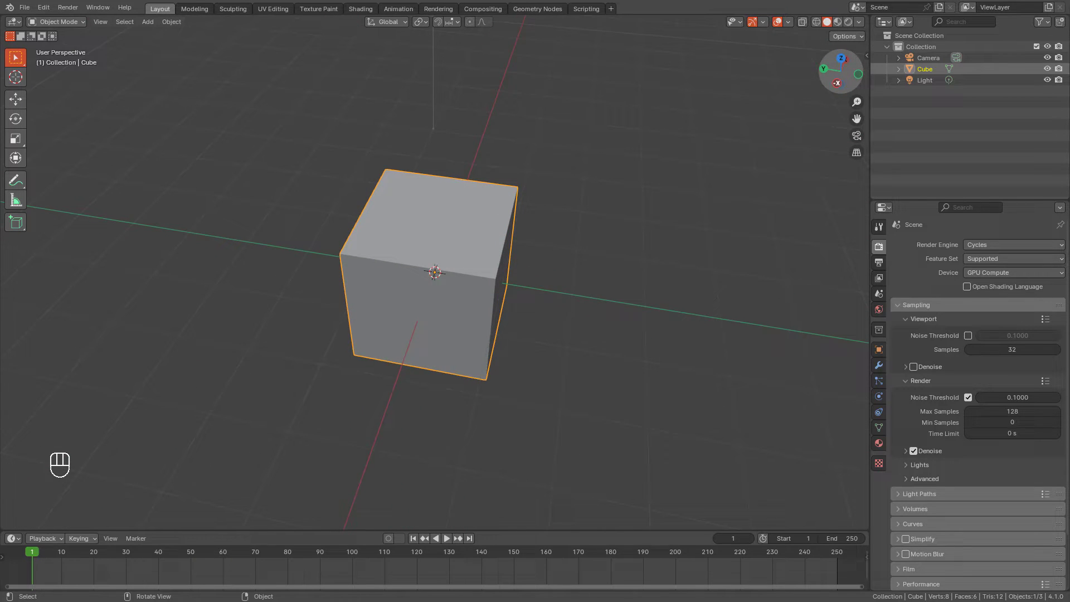
pyautogui.moveTo(595, 205); pyautogui.dragTo(595, 205)
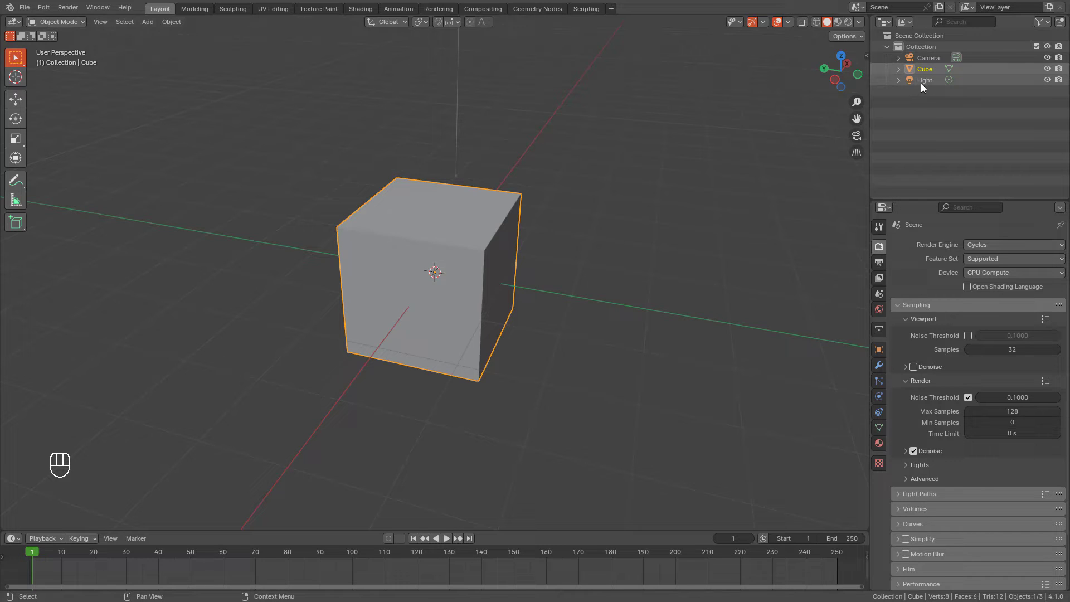
pyautogui.middleClick(926, 85)
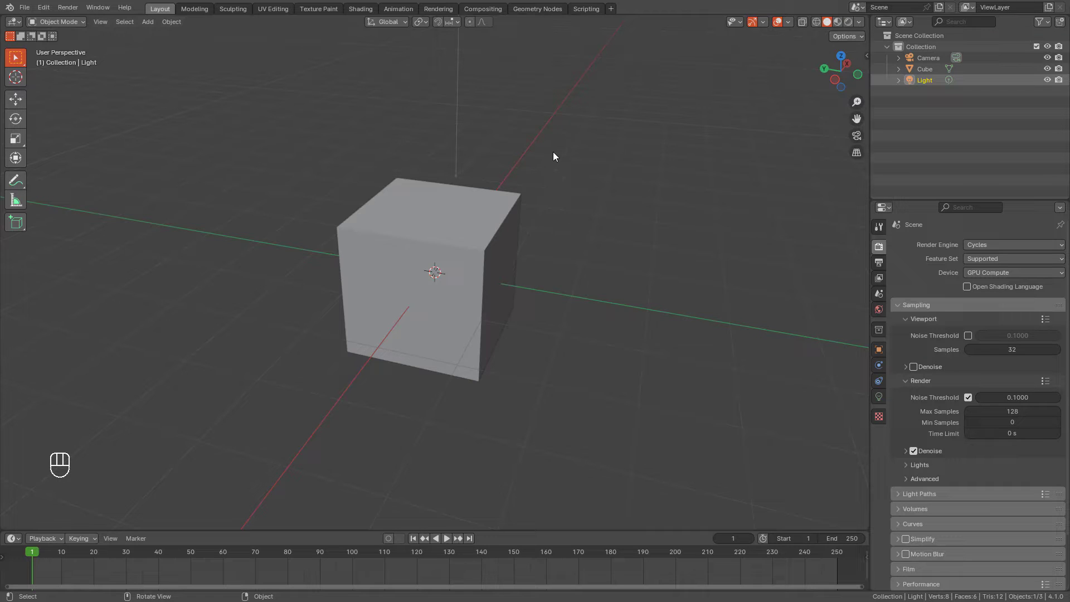
# - Frame and orbit the lamp, then select the cube in the Outliner and frame it
pyautogui.press('KP_Decimal')
pyautogui.moveTo(544, 260); pyautogui.dragTo(519, 253)
pyautogui.moveTo(452, 346); pyautogui.dragTo(532, 291)
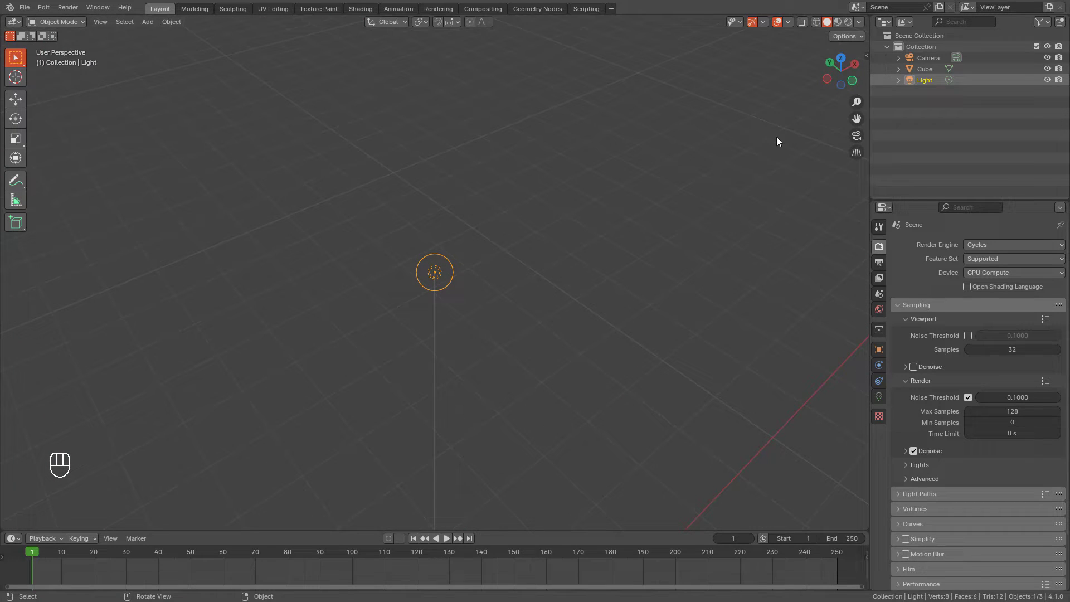
pyautogui.click(932, 69)
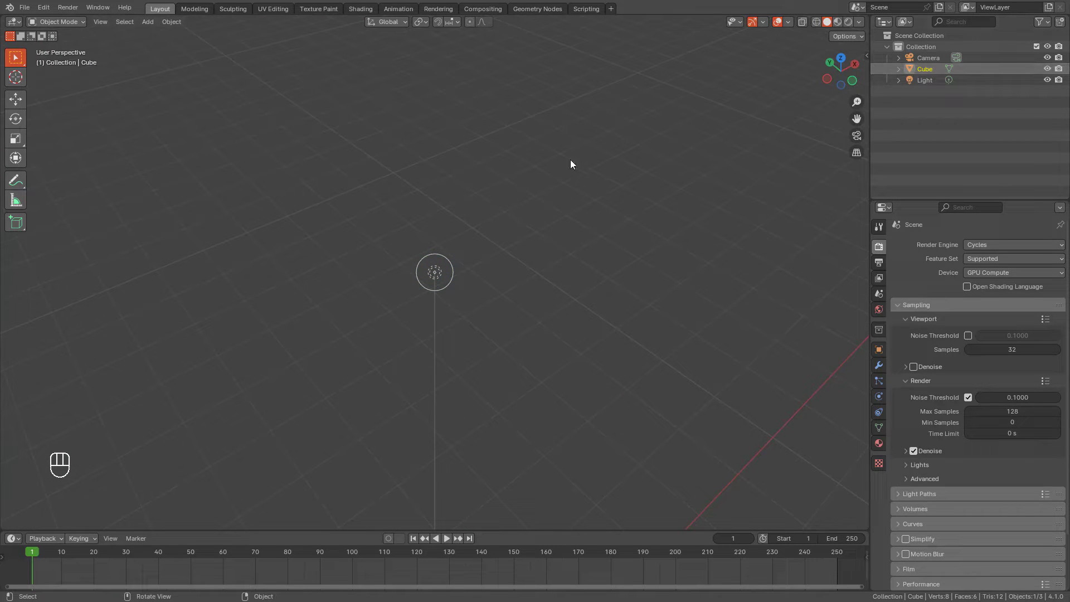
pyautogui.press('KP_Decimal')
# - Orbit around the cube and zoom out until cube, lamp and camera are all in frame
pyautogui.moveTo(485, 242); pyautogui.dragTo(536, 213)
pyautogui.click(537, 213)
pyautogui.click(637, 153)
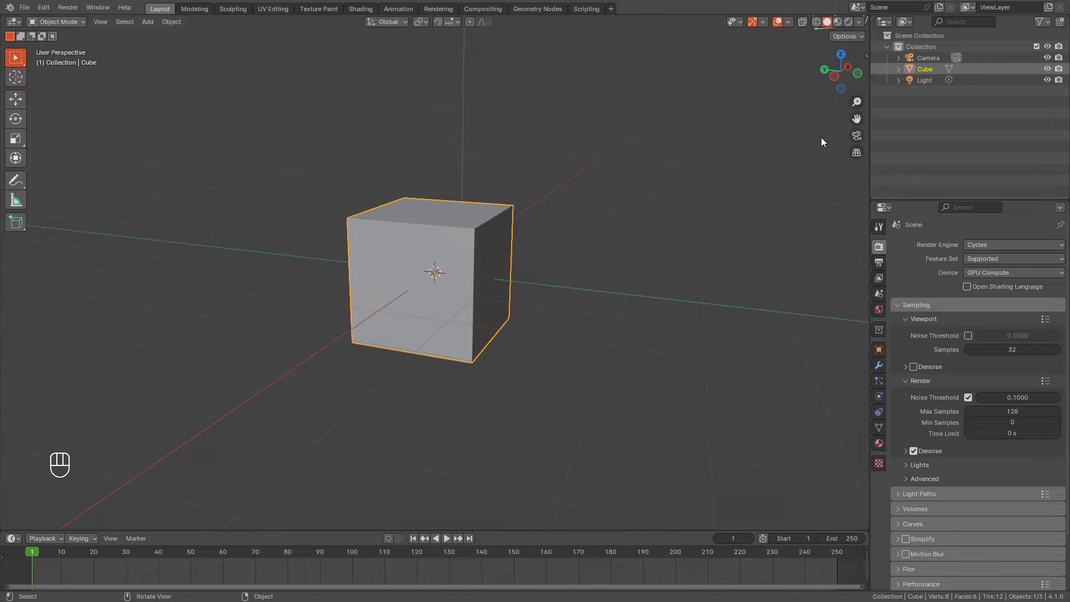
pyautogui.moveTo(547, 224); pyautogui.dragTo(568, 222)
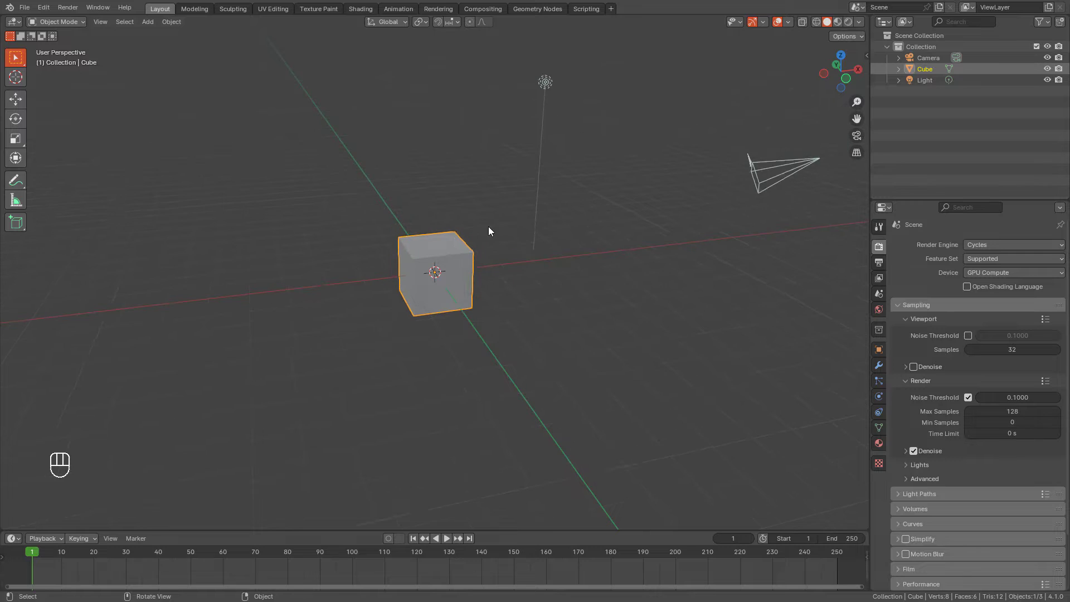
# - Select the lamp in the viewport, frame it and orbit around it
pyautogui.click(495, 232)
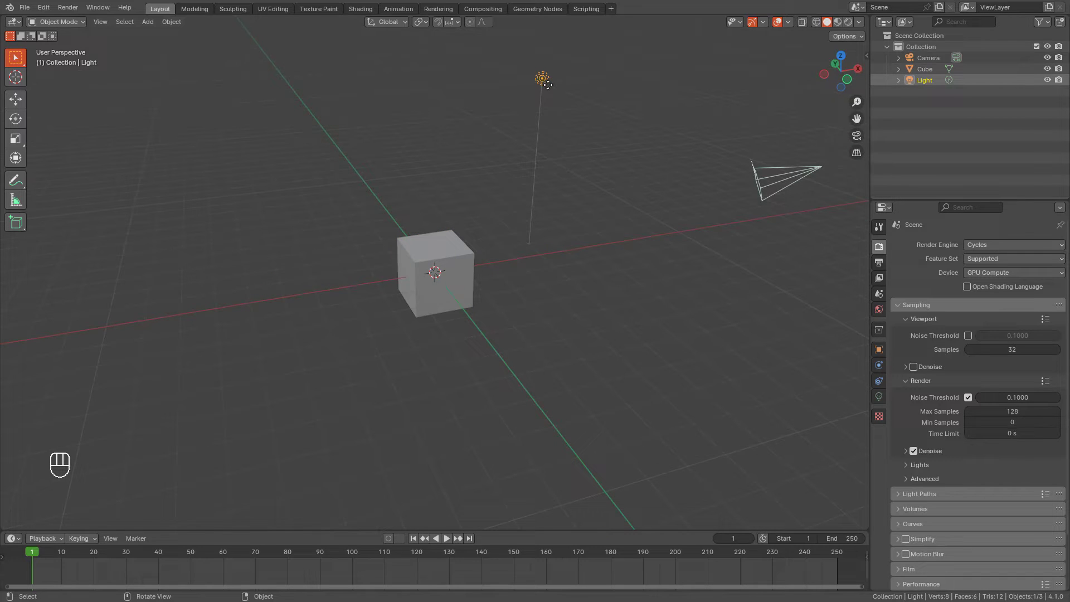
pyautogui.press('KP_Decimal')
pyautogui.moveTo(468, 334); pyautogui.dragTo(382, 254)
pyautogui.moveTo(383, 254); pyautogui.dragTo(321, 295)
pyautogui.moveTo(564, 406); pyautogui.dragTo(539, 397)
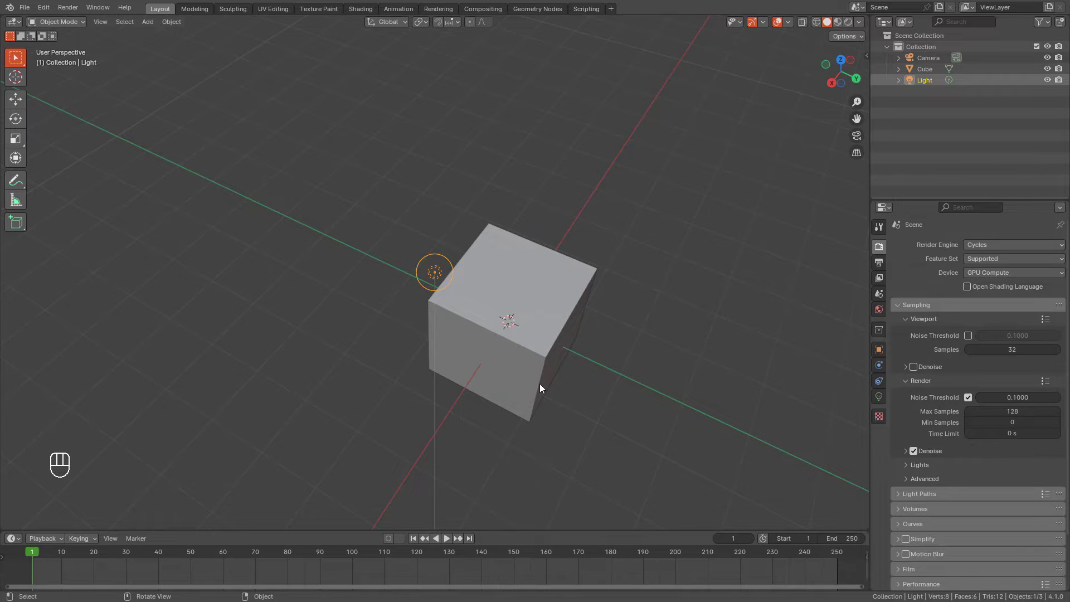
pyautogui.middleClick(566, 408)
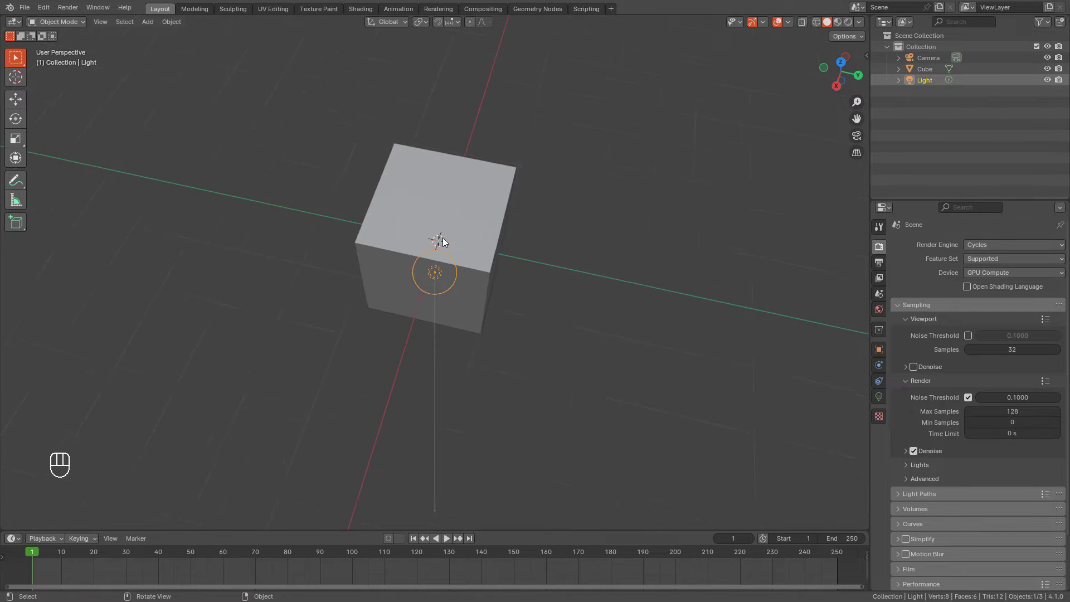
# - Orbit to look down on the cube close up and select the Cube
pyautogui.moveTo(396, 286); pyautogui.dragTo(408, 279)
pyautogui.moveTo(367, 348); pyautogui.dragTo(355, 372)
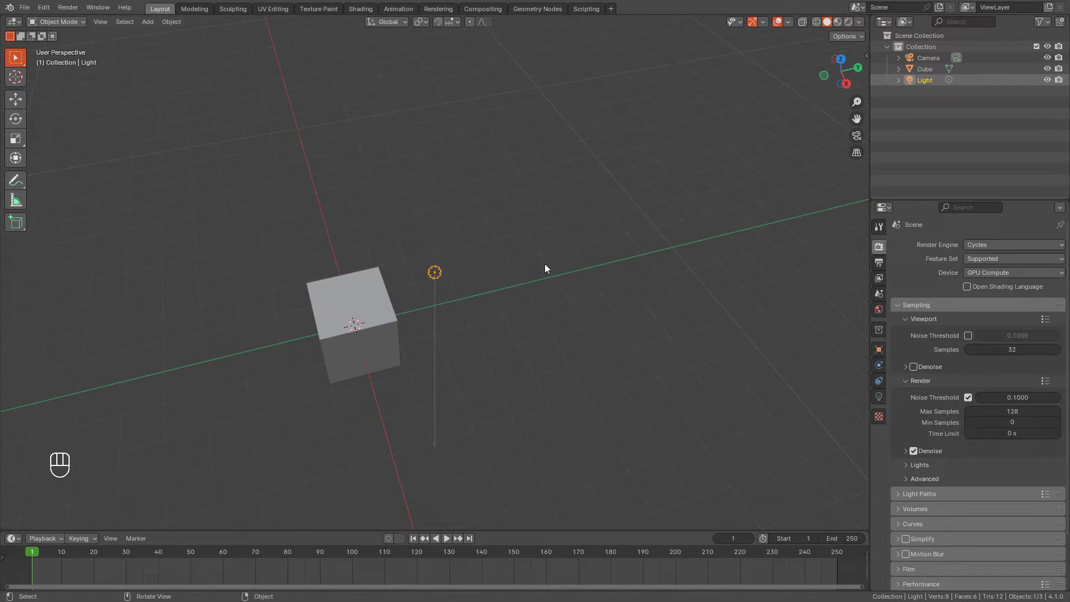
pyautogui.moveTo(469, 274); pyautogui.dragTo(423, 282)
pyautogui.moveTo(460, 307); pyautogui.dragTo(443, 301)
pyautogui.click(455, 319)
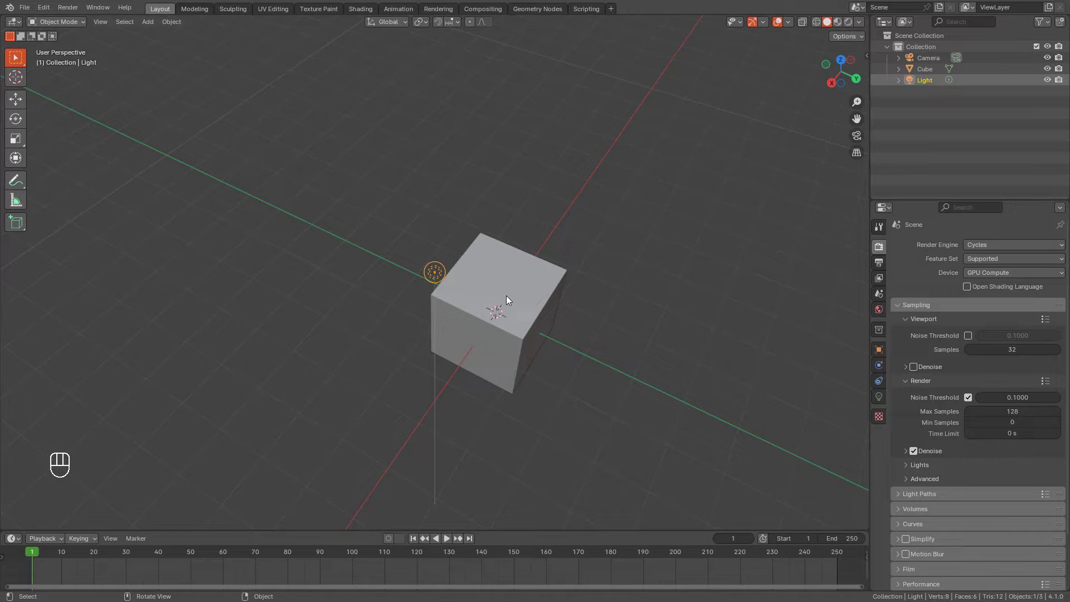
pyautogui.click(513, 282)
# - Frame the cube, start and cancel a box selection, then orbit to a lower side angle
pyautogui.press('KP_Decimal')
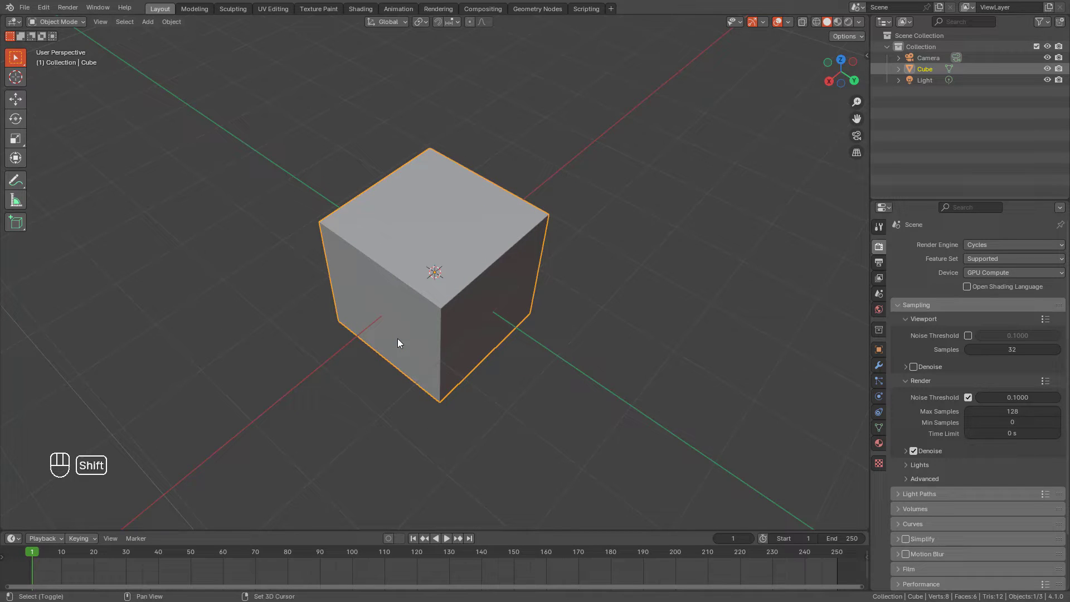
pyautogui.press('shift+b')
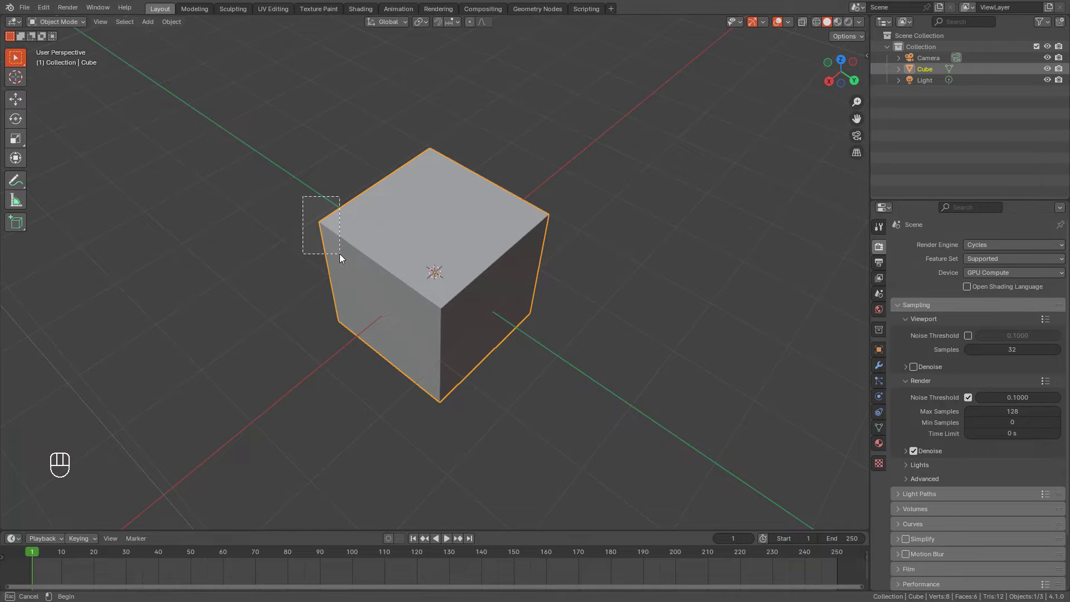
pyautogui.moveTo(394, 287); pyautogui.dragTo(411, 231)
pyautogui.moveTo(411, 232); pyautogui.dragTo(472, 261)
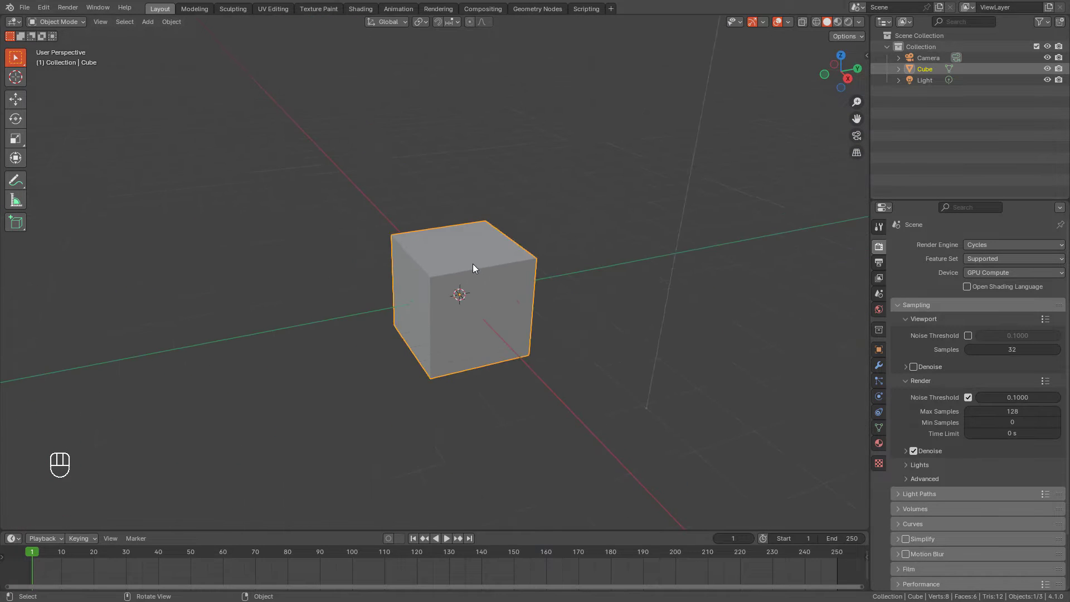
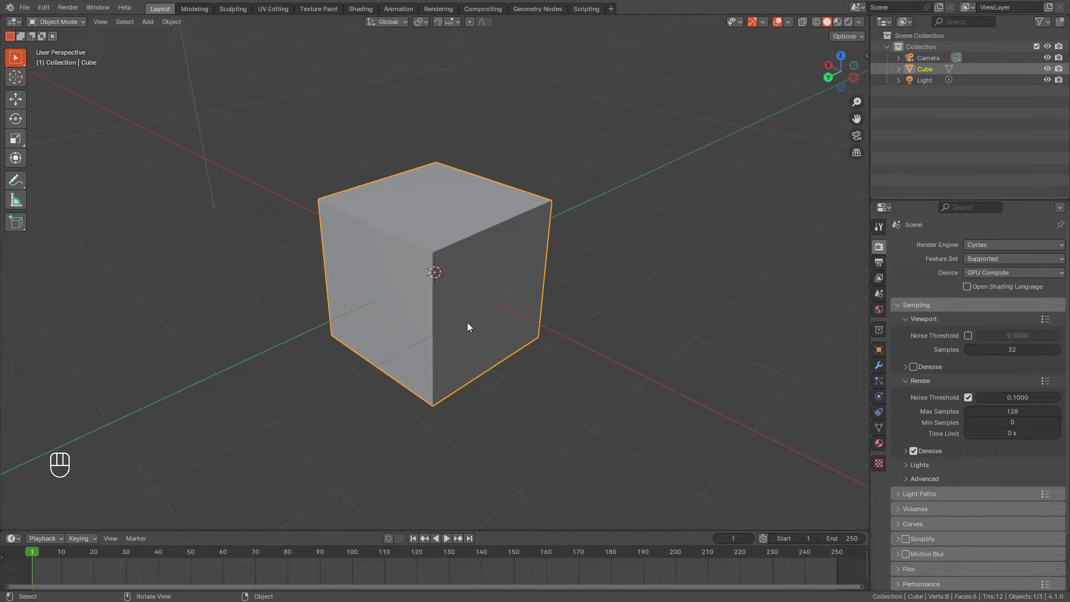
# - Orbit slightly and pan the view sideways past the cube
pyautogui.moveTo(486, 311); pyautogui.dragTo(493, 322)
pyautogui.middleClick(493, 301)
pyautogui.moveTo(446, 310); pyautogui.dragTo(409, 310)
pyautogui.moveTo(531, 305); pyautogui.dragTo(428, 310)
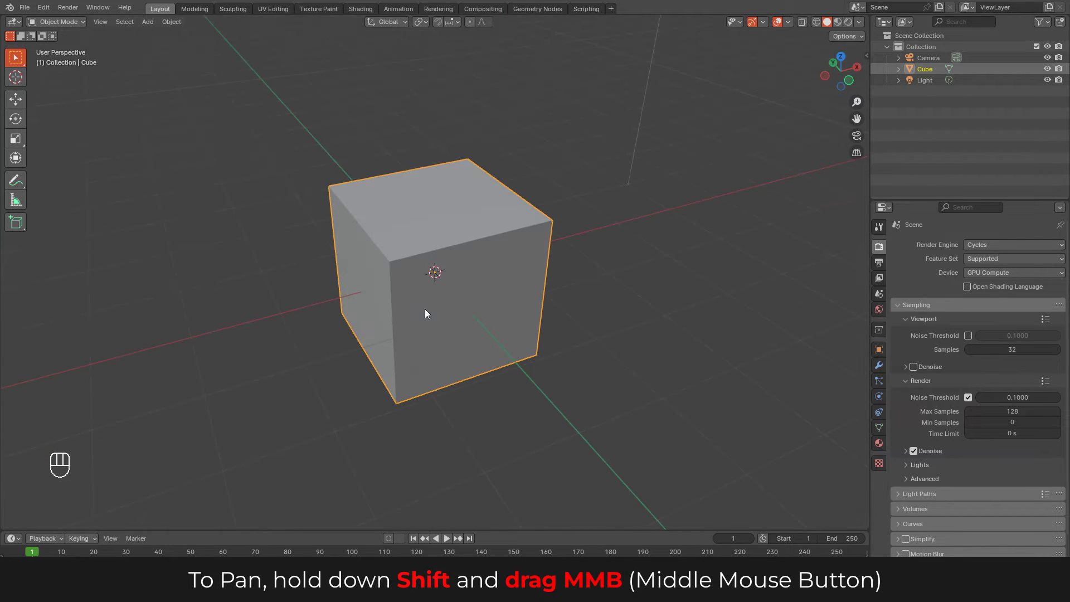
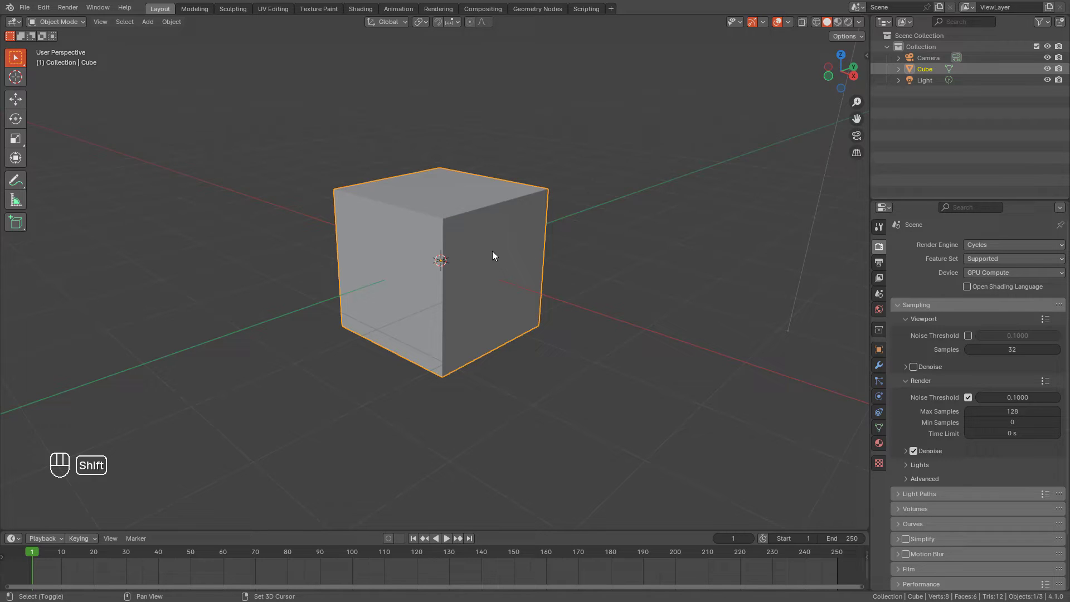
# - Pan and pull back so the cube sits small at centre with the camera outline above
pyautogui.moveTo(547, 223); pyautogui.dragTo(407, 217)
pyautogui.moveTo(492, 200); pyautogui.dragTo(496, 231)
pyautogui.moveTo(499, 202); pyautogui.dragTo(454, 235)
pyautogui.moveTo(477, 212); pyautogui.dragTo(423, 222)
pyautogui.moveTo(482, 230); pyautogui.dragTo(529, 212)
pyautogui.moveTo(475, 229); pyautogui.dragTo(416, 229)
pyautogui.middleClick(469, 233)
# - Pull the view back and orbit until the cube, camera and light are all framed
pyautogui.doubleClick(462, 204)
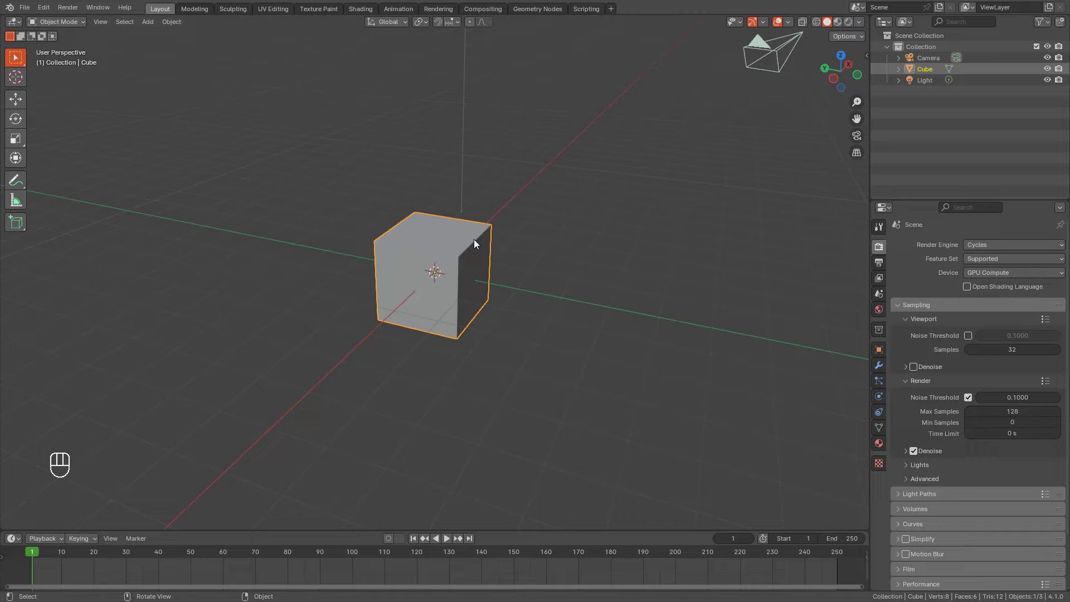
pyautogui.click(477, 250)
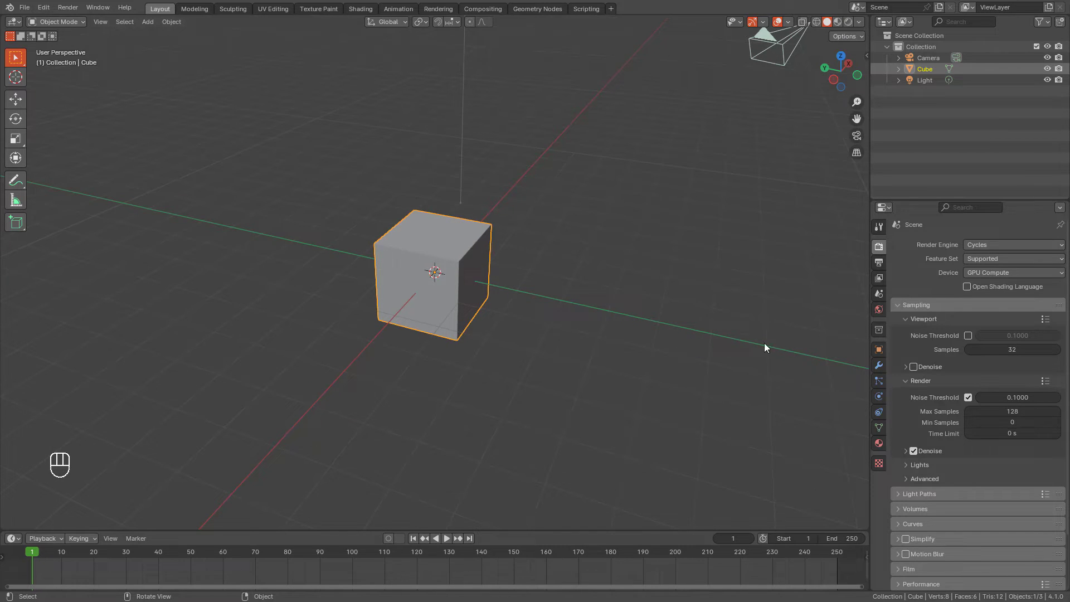
pyautogui.moveTo(566, 293); pyautogui.dragTo(437, 258)
pyautogui.moveTo(478, 287); pyautogui.dragTo(414, 272)
pyautogui.moveTo(631, 330); pyautogui.dragTo(461, 305)
pyautogui.moveTo(356, 293); pyautogui.dragTo(515, 356)
pyautogui.moveTo(493, 314); pyautogui.dragTo(609, 333)
pyautogui.moveTo(558, 327); pyautogui.dragTo(471, 321)
pyautogui.moveTo(469, 338); pyautogui.dragTo(611, 302)
pyautogui.moveTo(569, 286); pyautogui.dragTo(519, 316)
pyautogui.moveTo(550, 319); pyautogui.dragTo(407, 298)
pyautogui.middleClick(511, 347)
pyautogui.moveTo(510, 377); pyautogui.dragTo(495, 375)
pyautogui.middleClick(483, 350)
pyautogui.middleClick(530, 331)
pyautogui.middleClick(530, 339)
pyautogui.middleClick(470, 312)
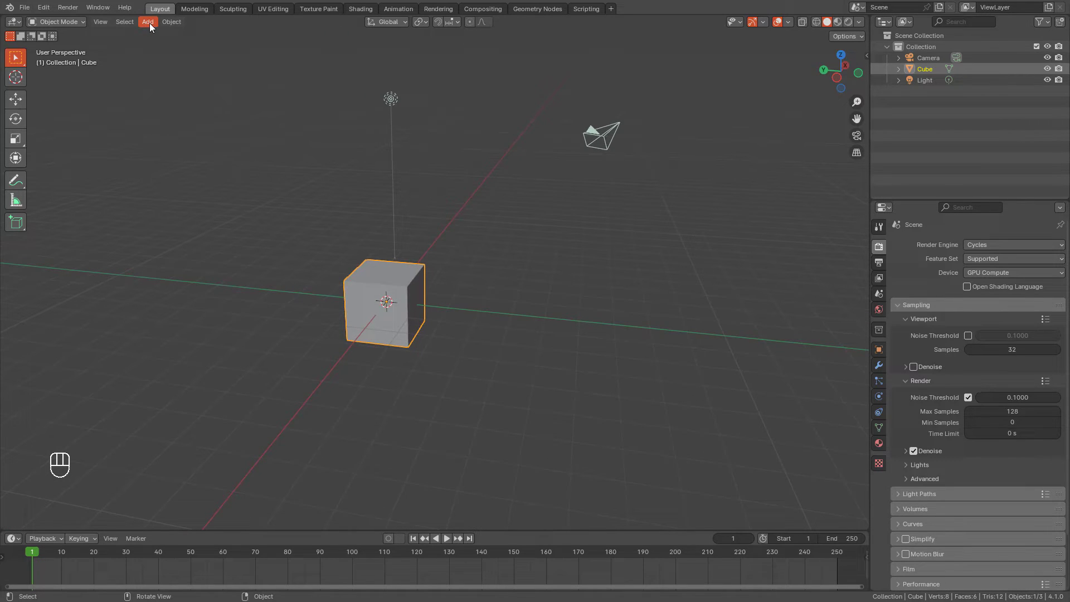
# - Add a Suzanne monkey mesh from Add > Mesh and orbit around it
pyautogui.moveTo(152, 26); pyautogui.dragTo(250, 143)
pyautogui.middleClick(328, 289)
pyautogui.middleClick(411, 300)
pyautogui.middleClick(876, 121)
pyautogui.moveTo(439, 268); pyautogui.dragTo(464, 252)
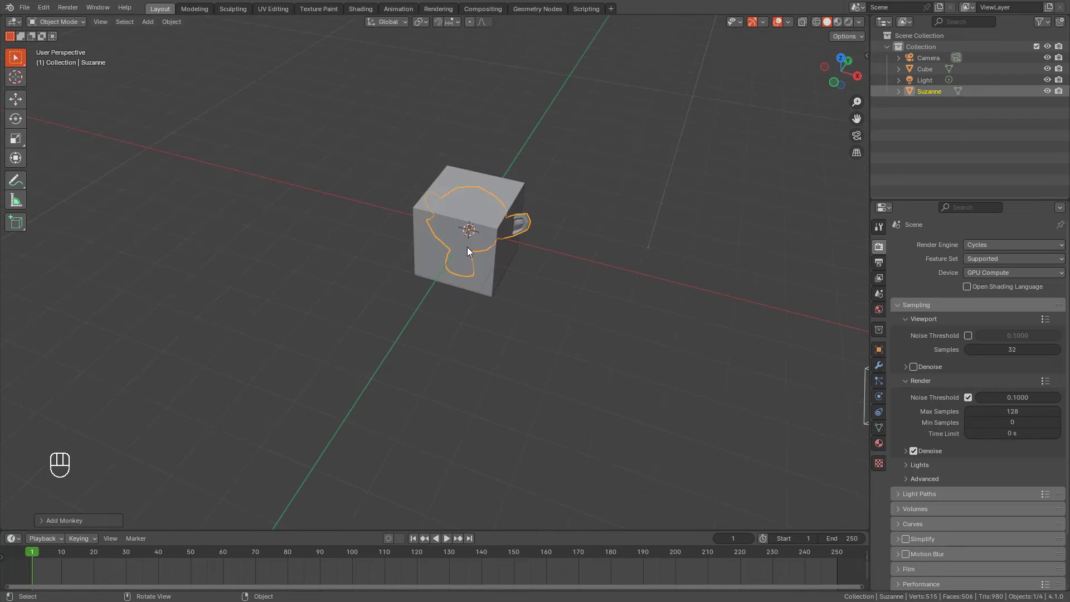
pyautogui.moveTo(491, 203); pyautogui.dragTo(509, 200)
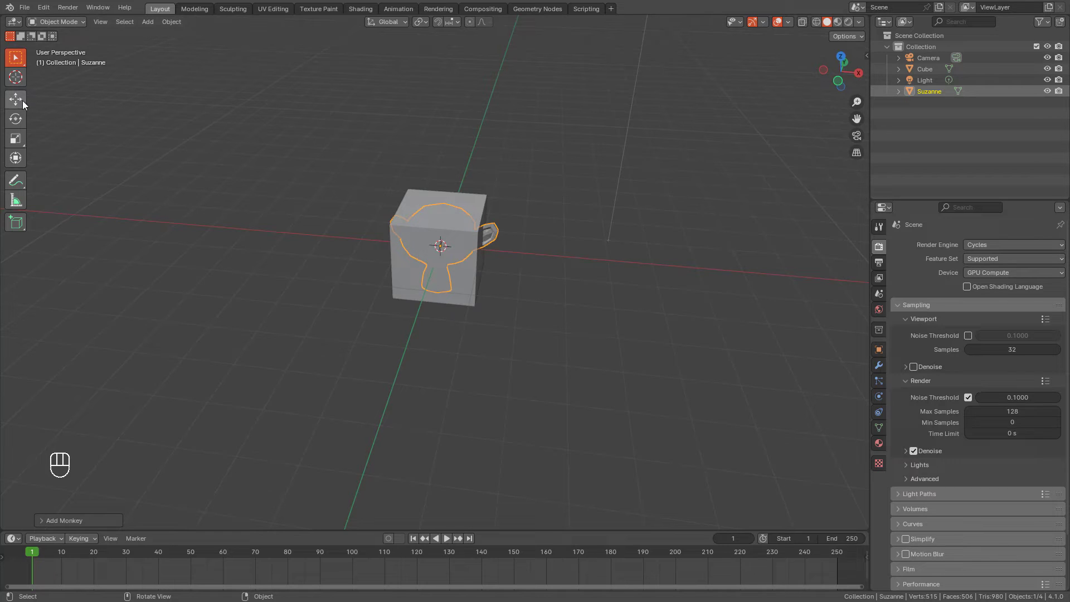
# - With the Move tool, drag Suzanne out of the cube to sit on its left
pyautogui.click(20, 99)
pyautogui.click(299, 170)
pyautogui.moveTo(469, 245); pyautogui.dragTo(334, 251)
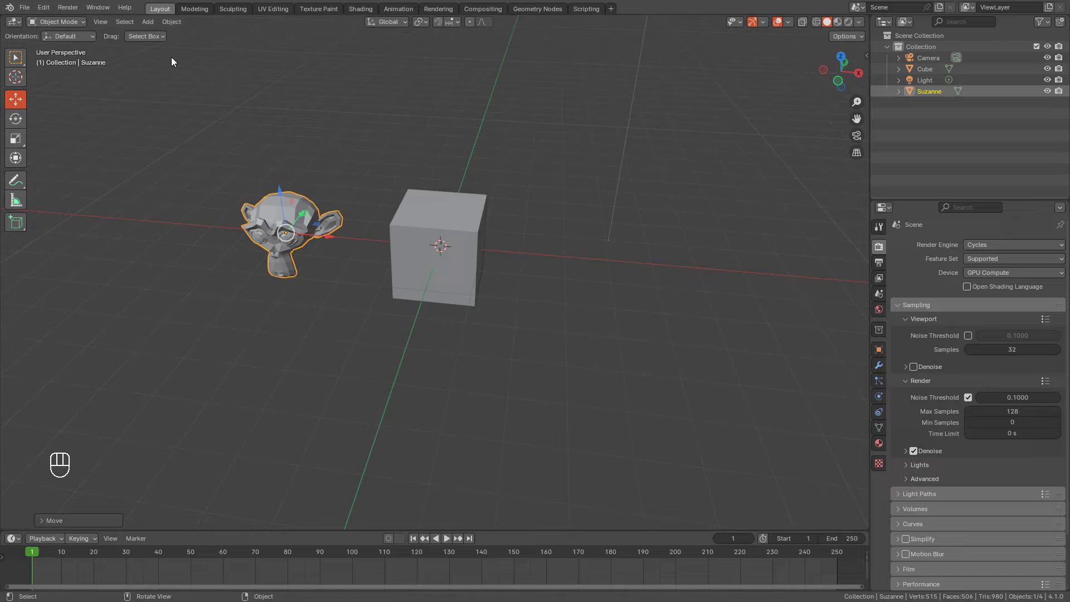
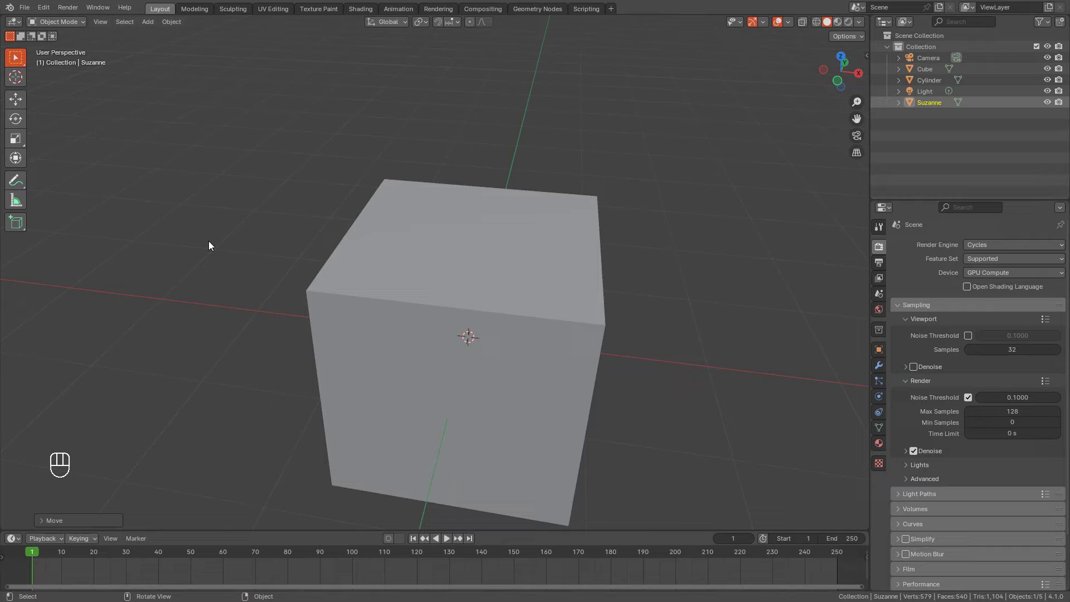
# - Orbit and pan the viewport around the cube, new cylinder and Suzanne
pyautogui.middleClick(265, 241)
pyautogui.moveTo(468, 233); pyautogui.dragTo(401, 312)
pyautogui.middleClick(417, 285)
pyautogui.moveTo(388, 296); pyautogui.dragTo(439, 302)
pyautogui.moveTo(322, 304); pyautogui.dragTo(487, 296)
pyautogui.middleClick(422, 309)
pyautogui.moveTo(511, 272); pyautogui.dragTo(488, 252)
pyautogui.moveTo(485, 288); pyautogui.dragTo(529, 174)
# - Pull the view back to frame all three objects and reselect the cube
pyautogui.click(567, 233)
pyautogui.moveTo(595, 282); pyautogui.dragTo(336, 287)
pyautogui.moveTo(355, 286); pyautogui.dragTo(490, 292)
pyautogui.click(460, 266)
pyautogui.moveTo(444, 294); pyautogui.dragTo(373, 305)
pyautogui.middleClick(523, 283)
pyautogui.moveTo(316, 245); pyautogui.dragTo(551, 284)
pyautogui.moveTo(538, 293); pyautogui.dragTo(540, 286)
pyautogui.click(529, 316)
pyautogui.click(522, 329)
pyautogui.click(519, 313)
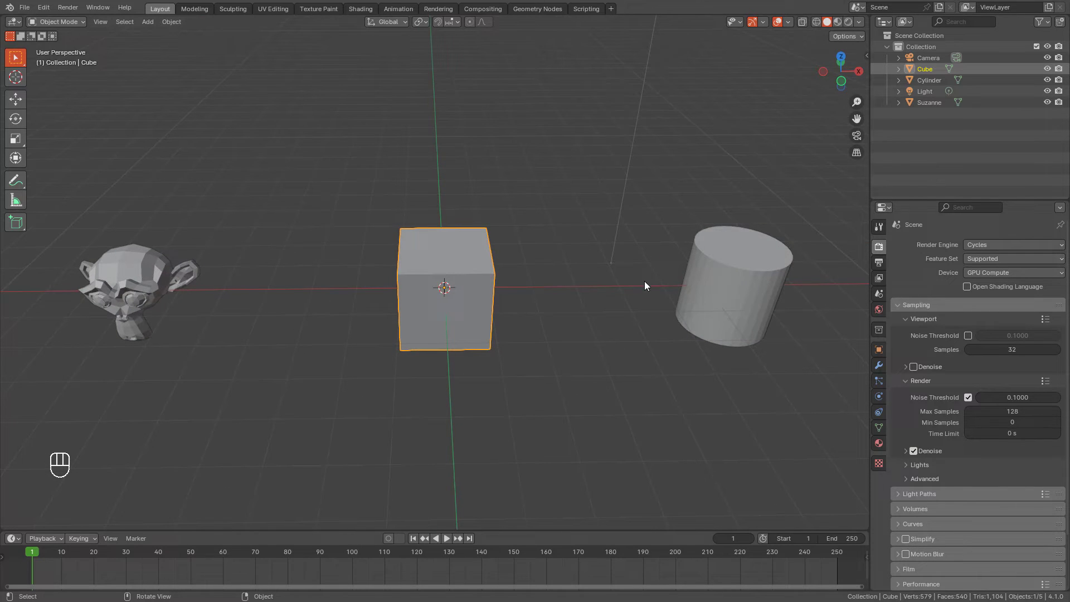
# - Delete the Cylinder and the Cube so Suzanne is the only mesh, then activate the Move tool
pyautogui.click(708, 260)
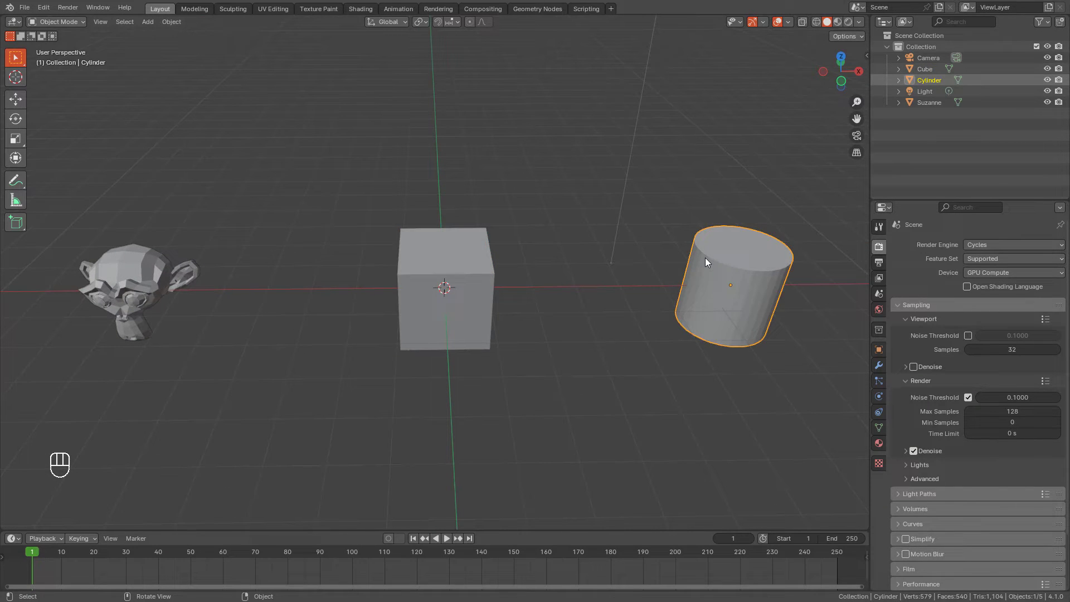
pyautogui.press('Delete')
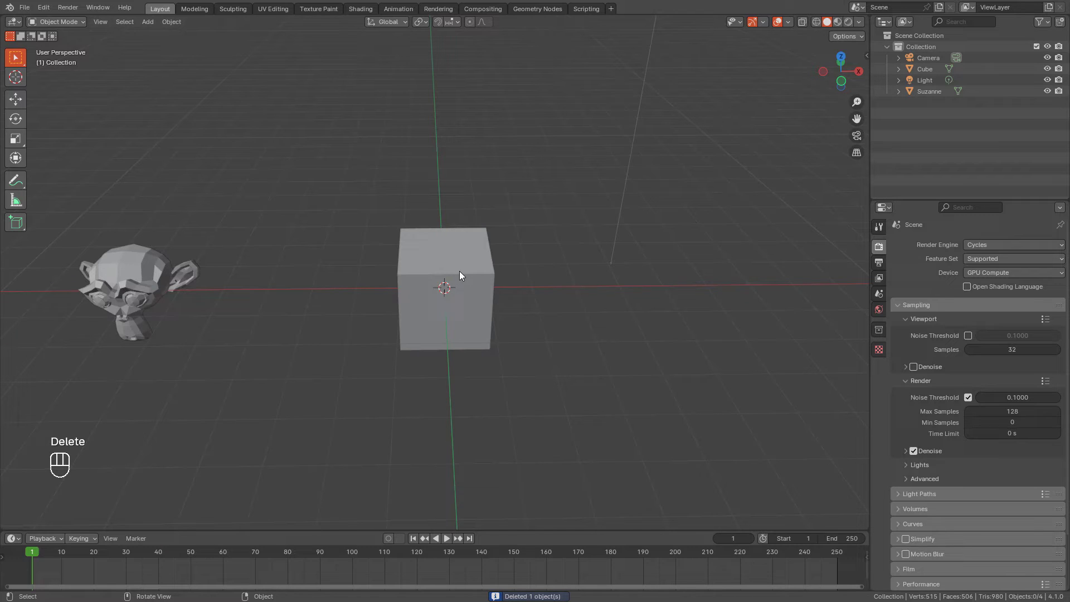
pyautogui.click(462, 269)
pyautogui.press('Delete')
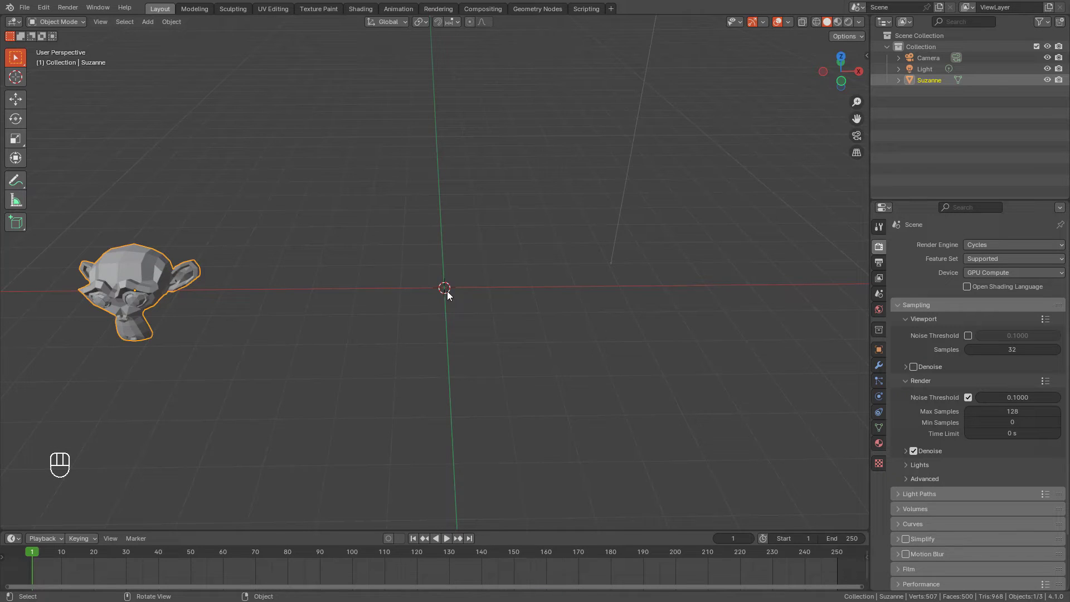
pyautogui.moveTo(294, 285); pyautogui.dragTo(292, 282)
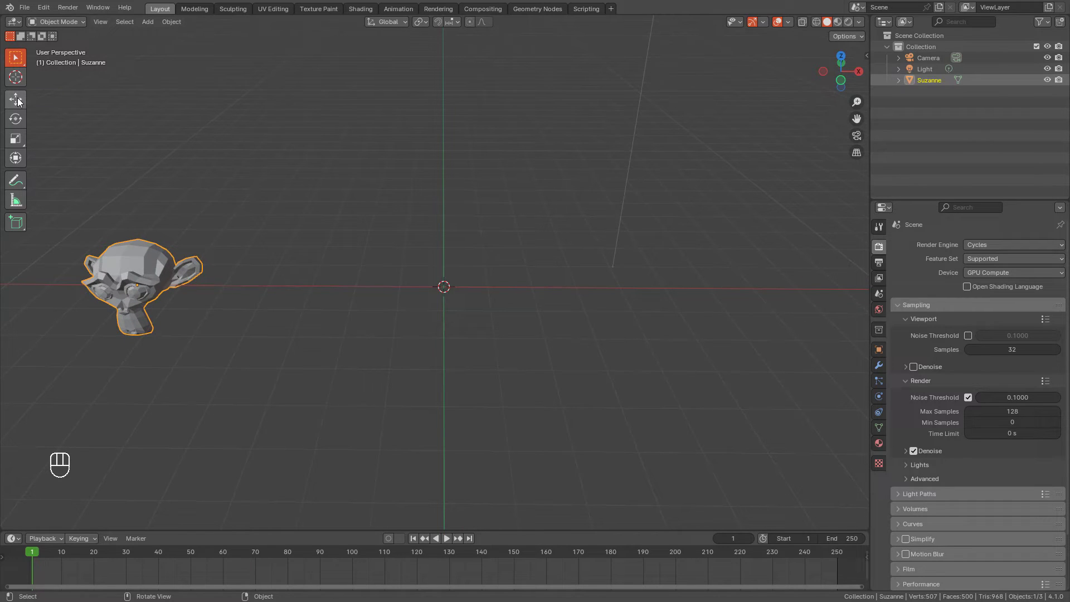
pyautogui.click(21, 101)
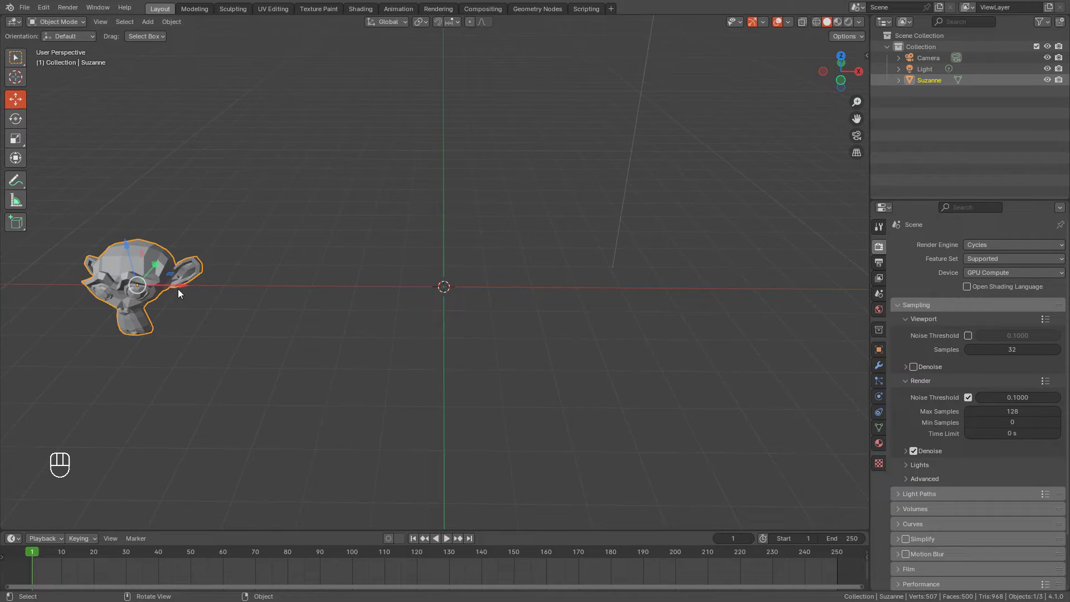
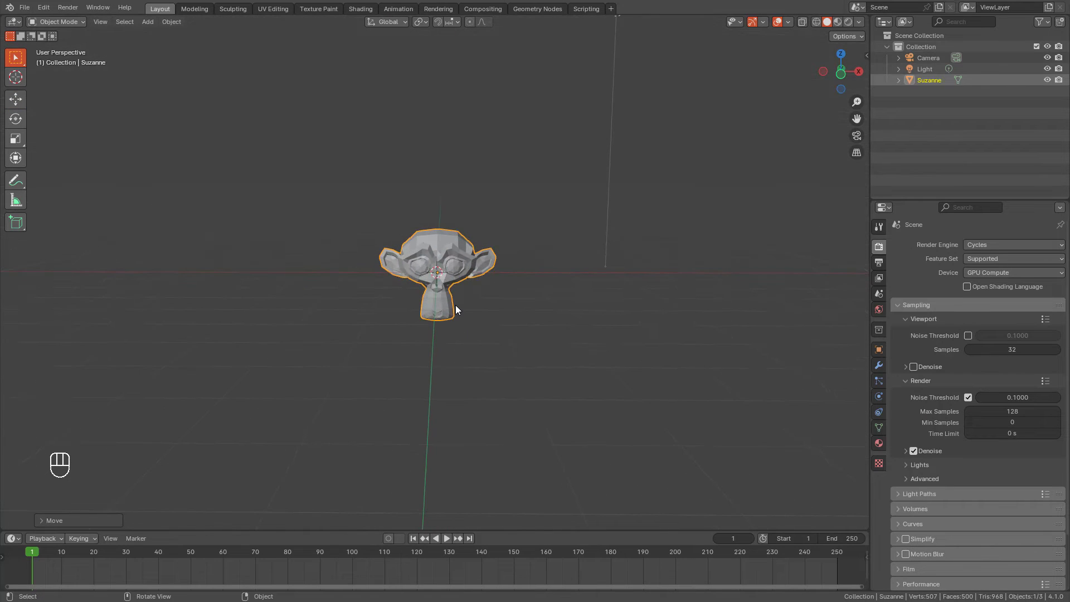
# - Use the navigation gizmo to view Suzanne straight from the side
pyautogui.click(467, 335)
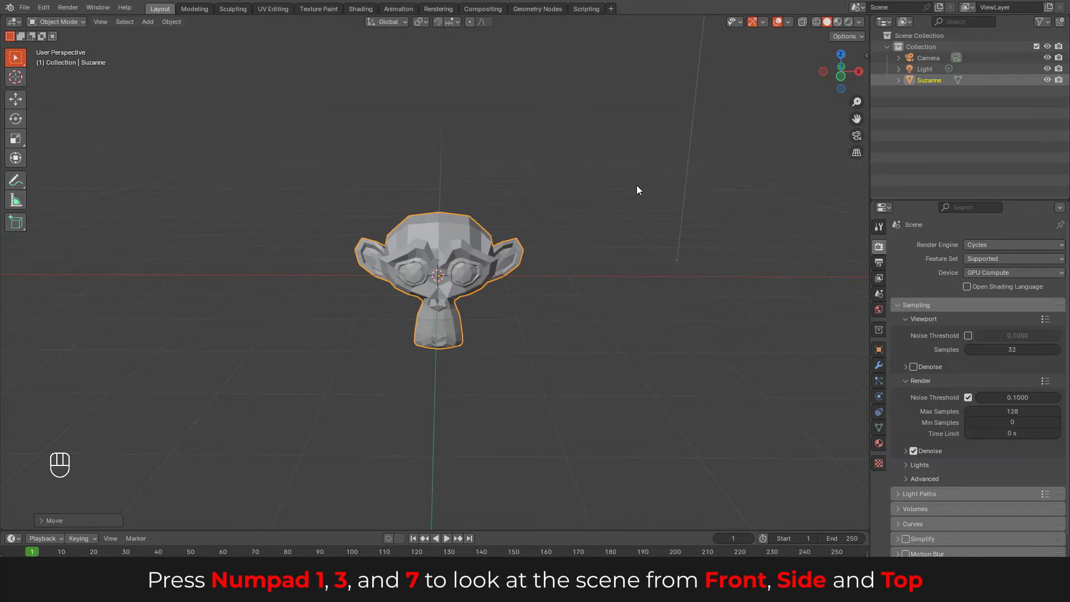
pyautogui.click(609, 207)
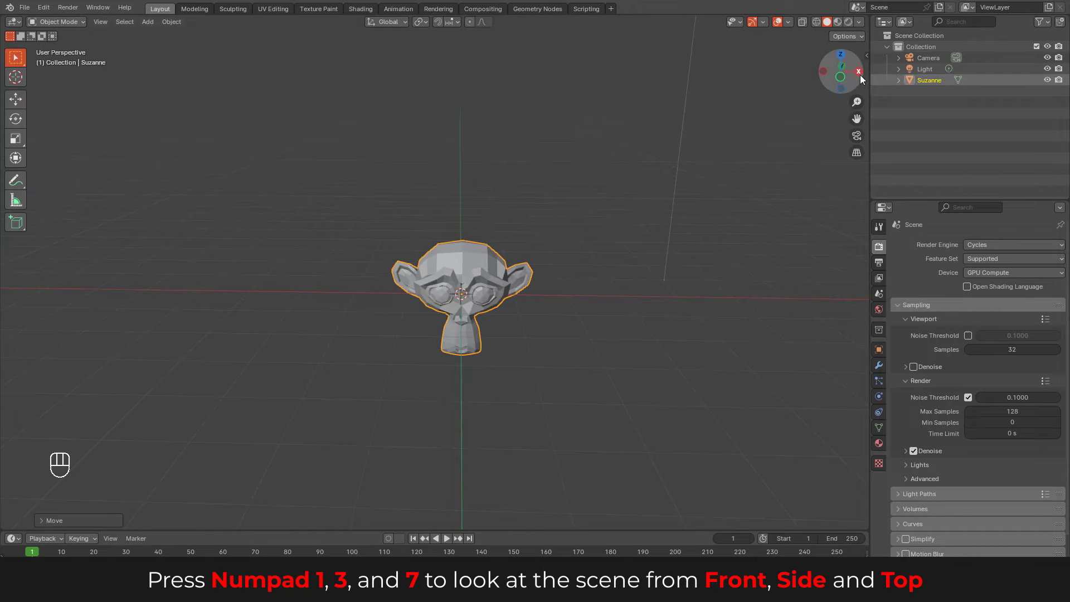
pyautogui.click(863, 72)
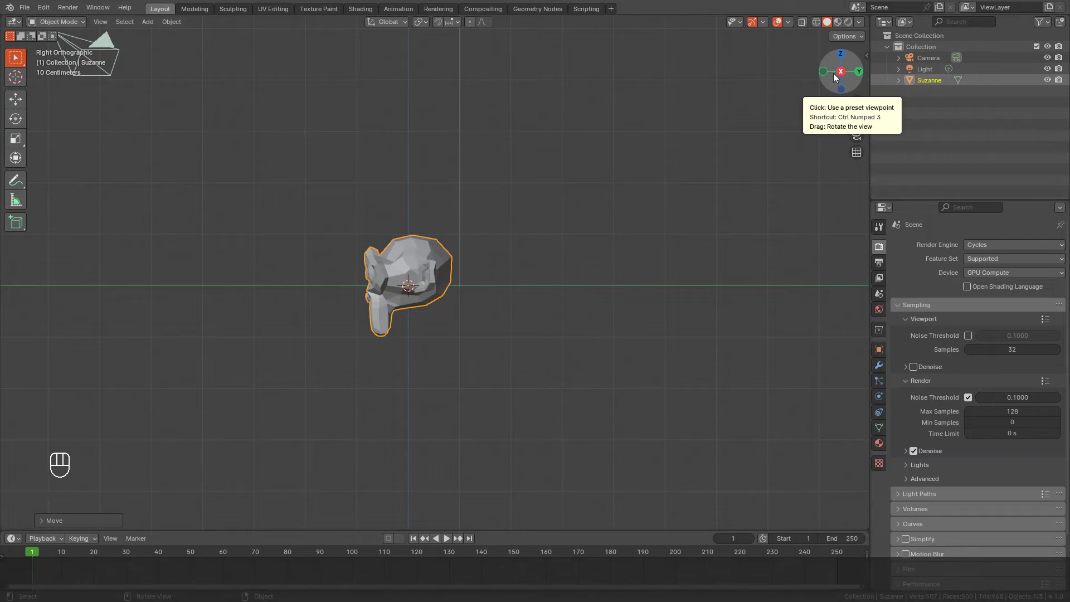
pyautogui.click(844, 76)
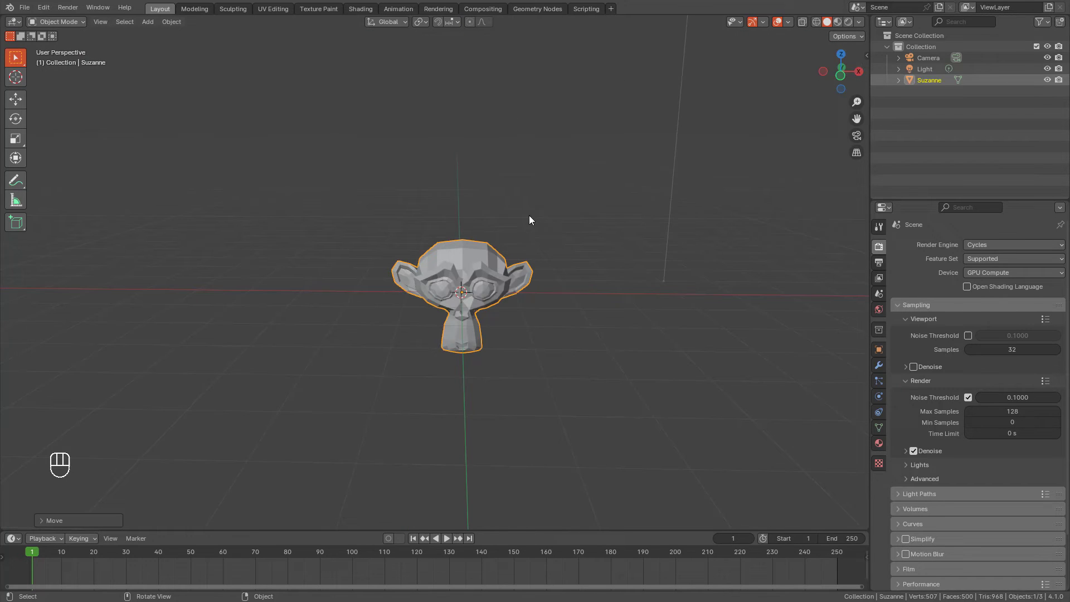
# - Orbit around Suzanne, then jump to Front Orthographic view with Numpad 1
pyautogui.click(504, 255)
pyautogui.click(481, 258)
pyautogui.moveTo(476, 254); pyautogui.dragTo(471, 284)
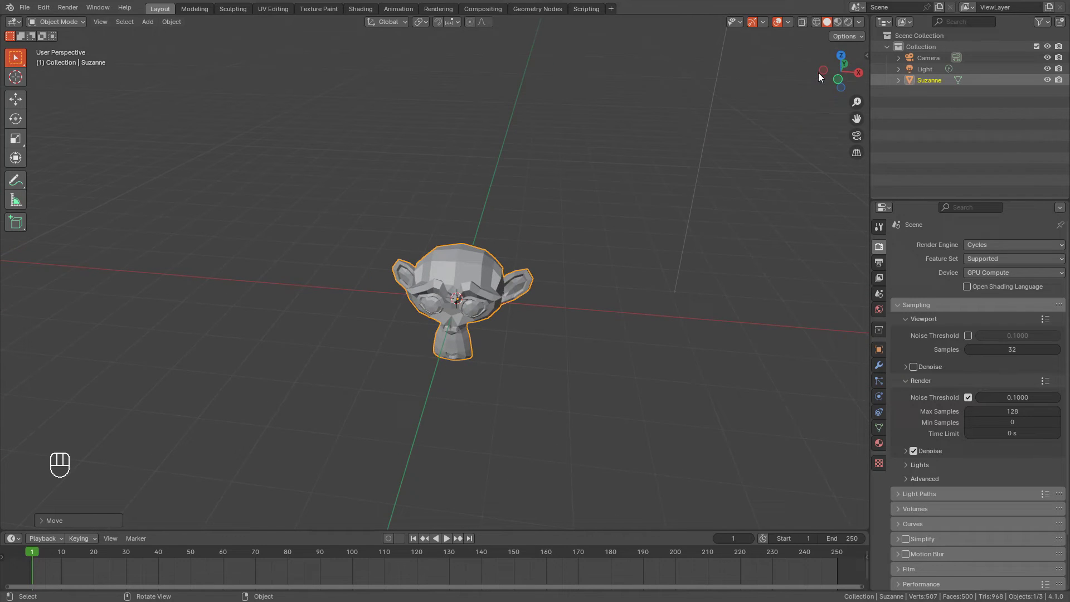
pyautogui.click(538, 200)
pyautogui.press('KP_1')
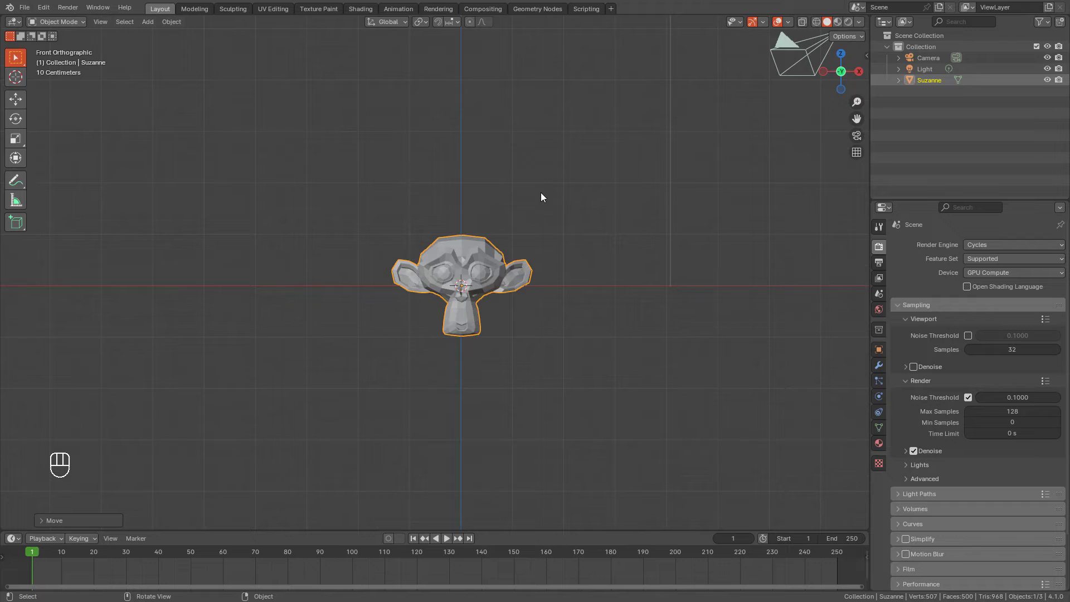
# - Cycle through Right, Top and Front orthographic views of Suzanne with Numpad 3, 7 and 1
pyautogui.click(555, 289)
pyautogui.middleClick(537, 287)
pyautogui.press('KP_3')
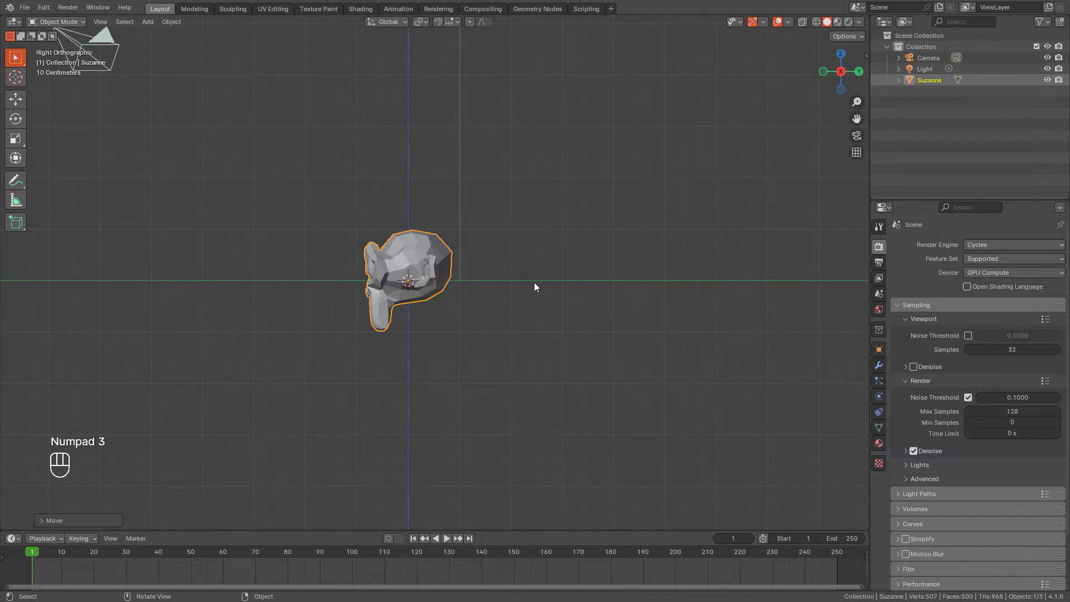
pyautogui.press('KP_7')
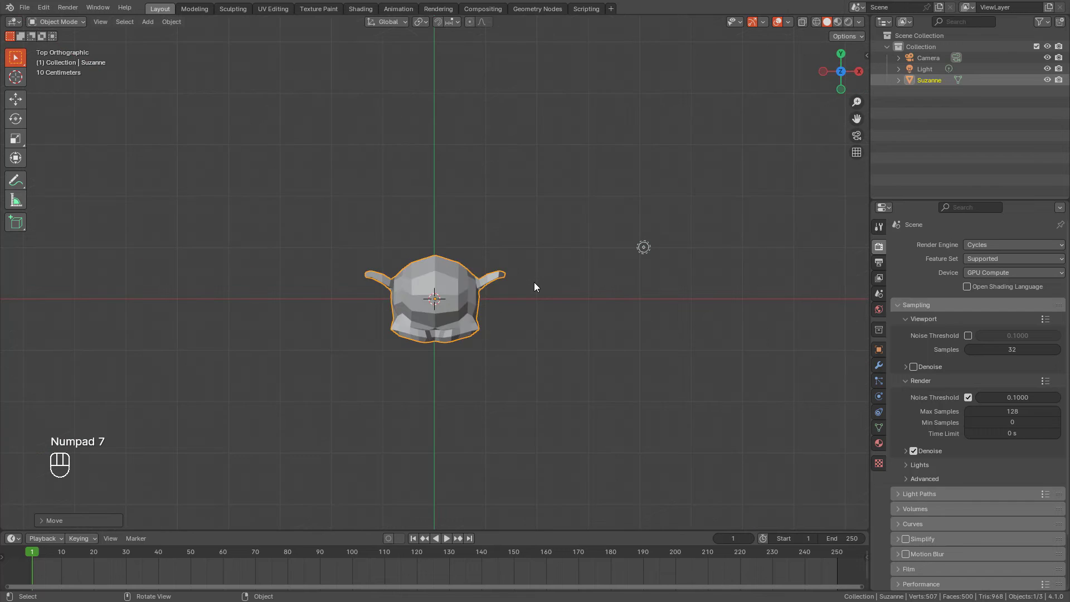
pyautogui.press('KP_1')
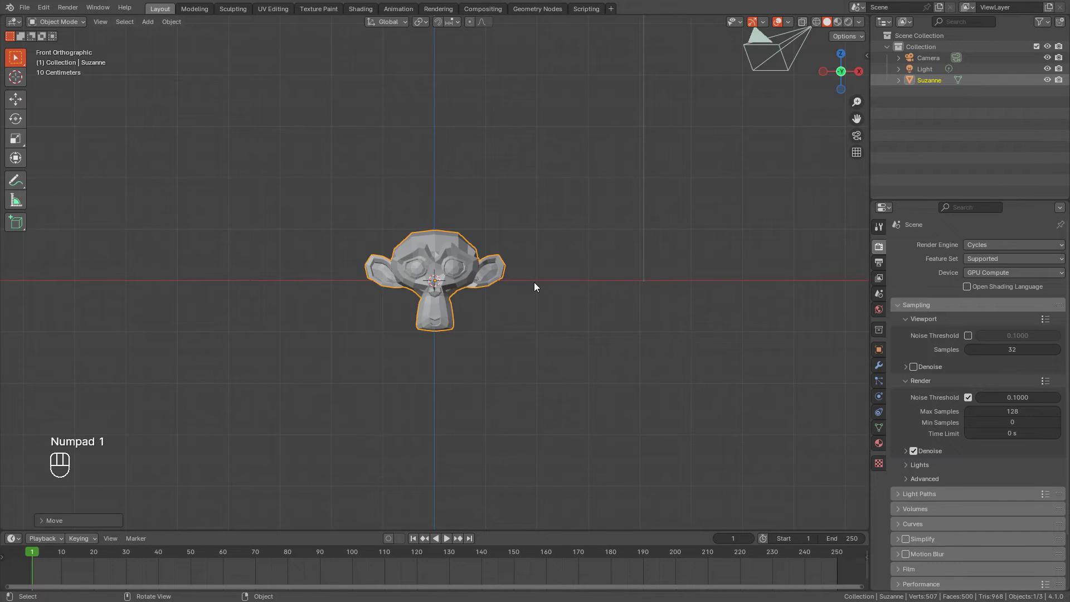
pyautogui.press('KP_3')
pyautogui.press('KP_7')
pyautogui.press('KP_1')
pyautogui.press('KP_3')
pyautogui.press('KP_7')
# - Return to the front view after brief orbits and zoom in closer on Suzanne
pyautogui.moveTo(513, 258); pyautogui.dragTo(517, 246)
pyautogui.press('KP_1')
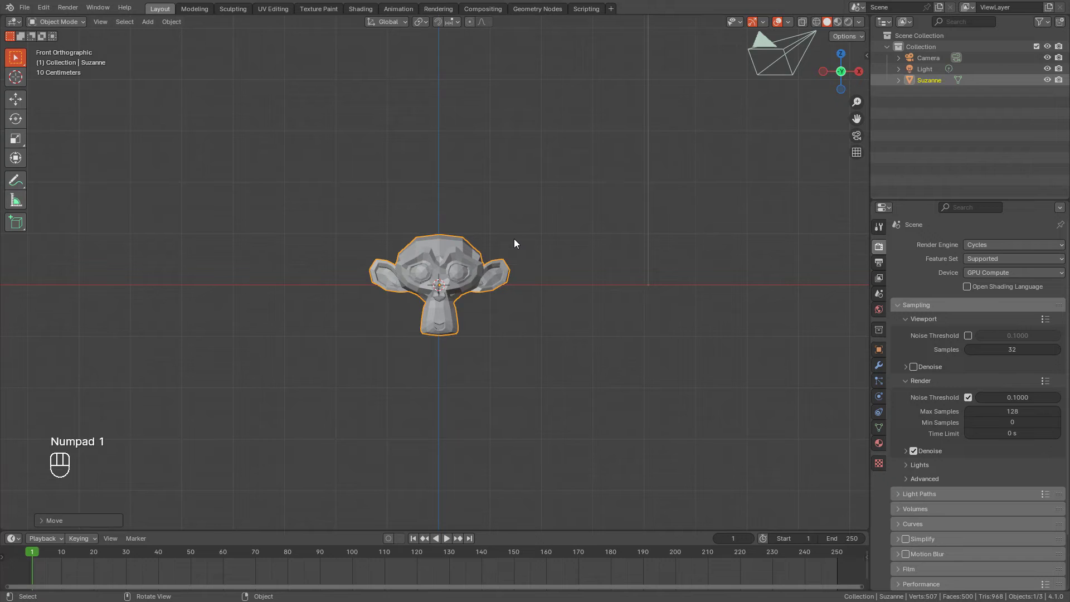
pyautogui.press('KP_1')
pyautogui.click(525, 301)
pyautogui.press('KP_1')
pyautogui.moveTo(438, 286); pyautogui.dragTo(620, 207)
pyautogui.press('KP_1')
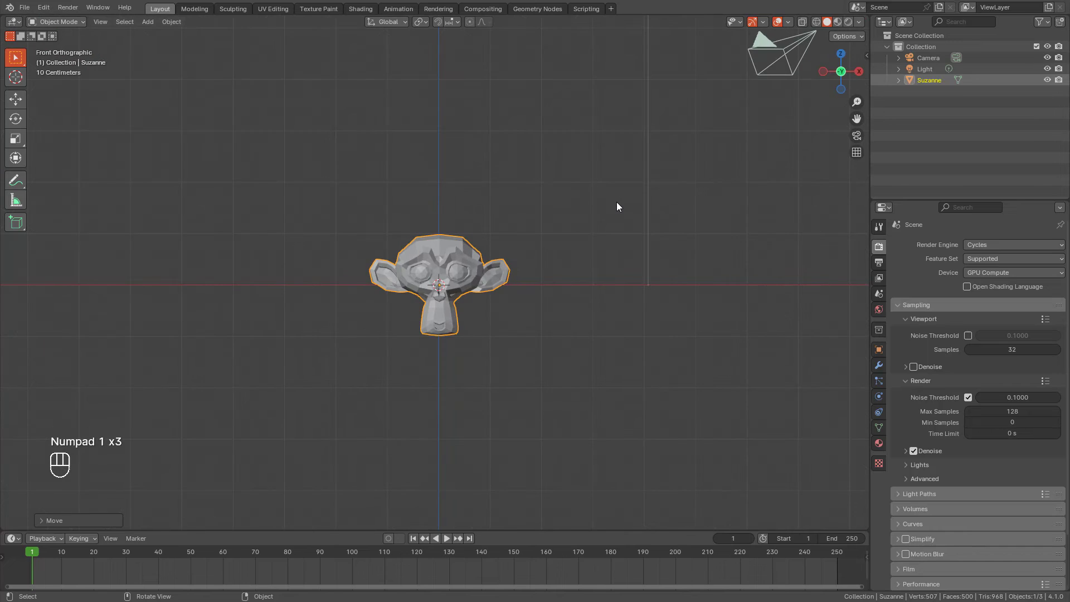
pyautogui.moveTo(565, 210); pyautogui.dragTo(532, 234)
pyautogui.press('KP_1')
pyautogui.moveTo(476, 290); pyautogui.dragTo(461, 212)
pyautogui.press('KP_1')
pyautogui.middleClick(456, 216)
pyautogui.click(479, 248)
# - View Suzanne from the back with Ctrl+Numpad 1, then the front and right preset views
pyautogui.click(486, 260)
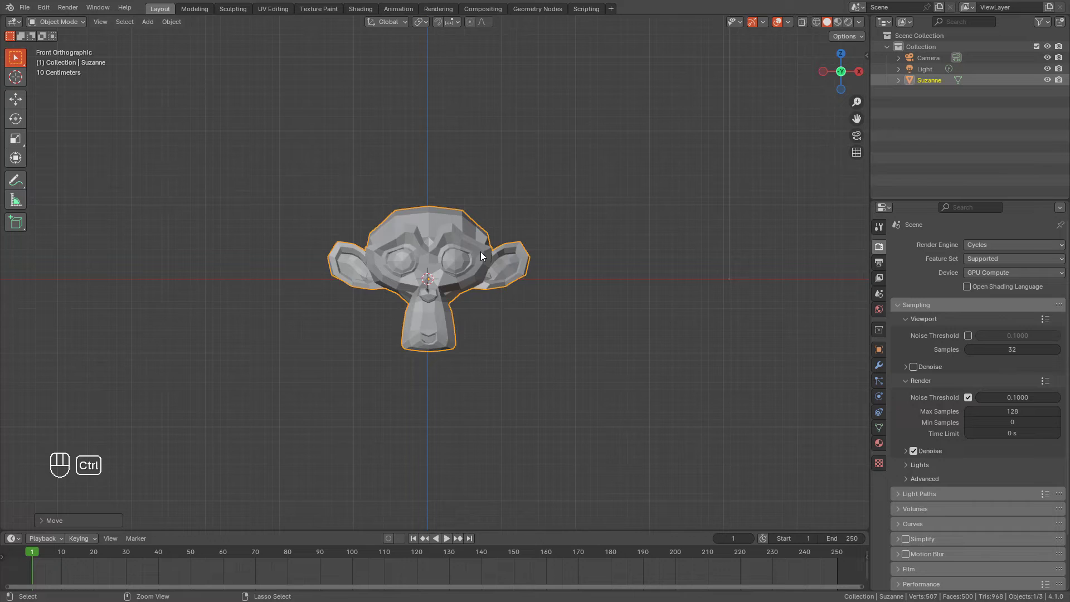
pyautogui.press('ctrl+KP_1')
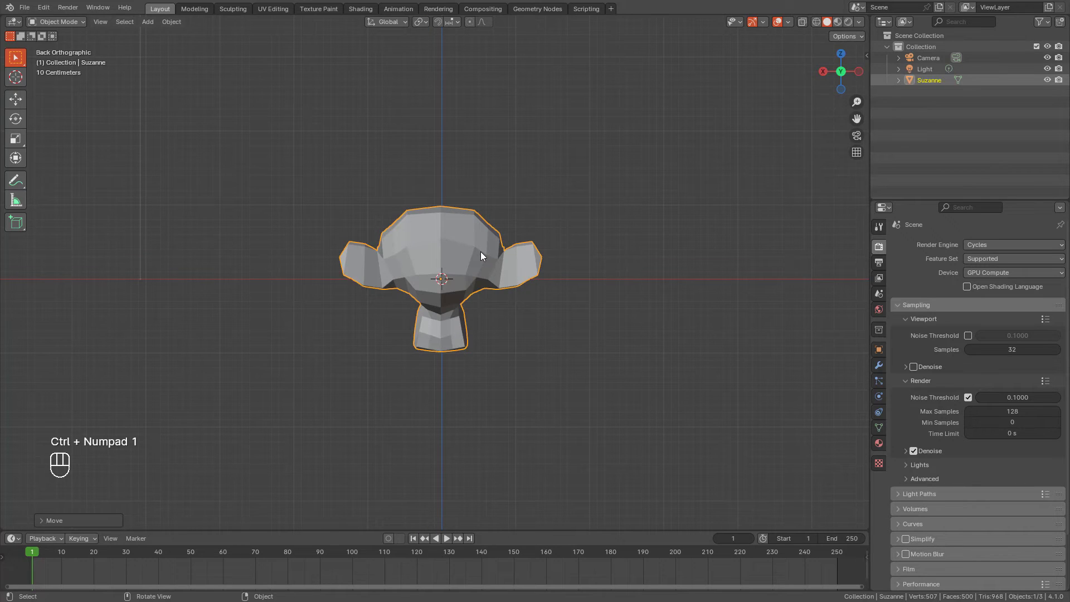
pyautogui.moveTo(480, 230); pyautogui.dragTo(385, 319)
pyautogui.press('KP_1')
pyautogui.press('ctrl+KP_1')
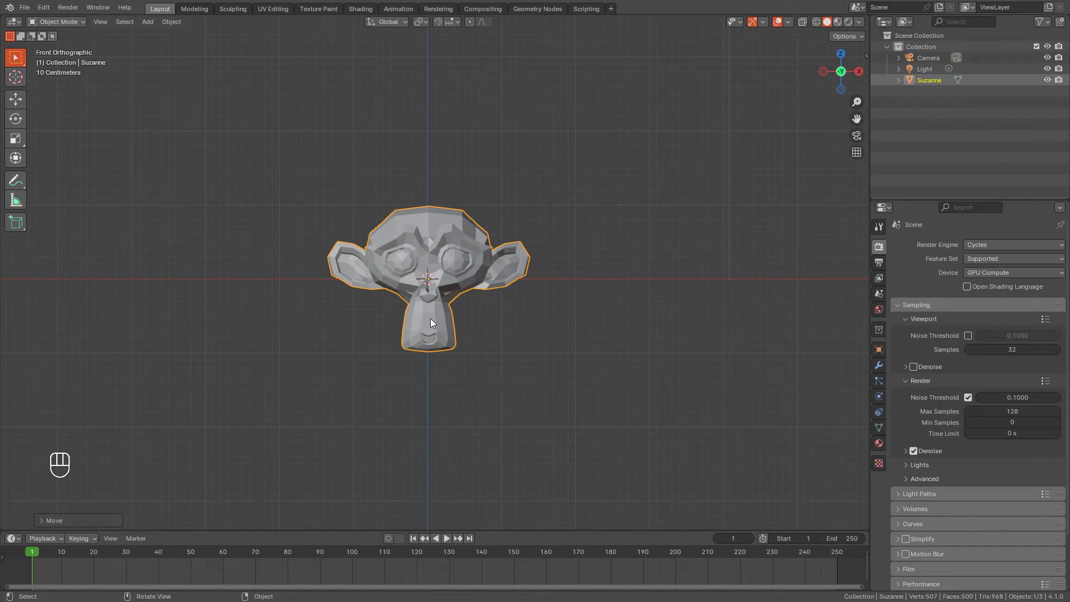
pyautogui.press('KP_3')
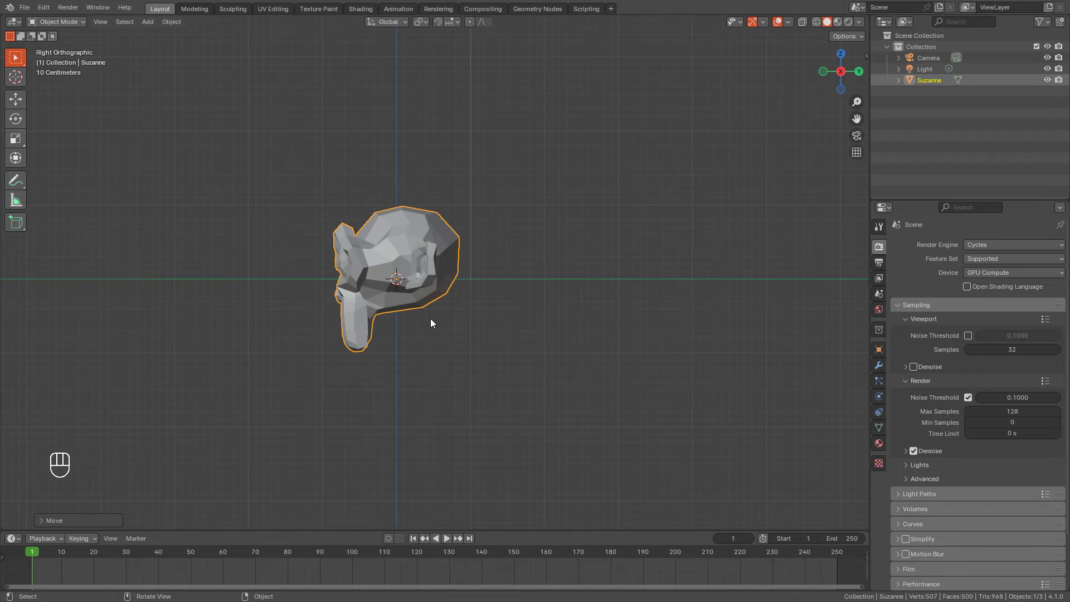
pyautogui.press('KP_3')
# - Orbit out of the right view into a free perspective around Suzanne
pyautogui.moveTo(399, 243); pyautogui.dragTo(464, 269)
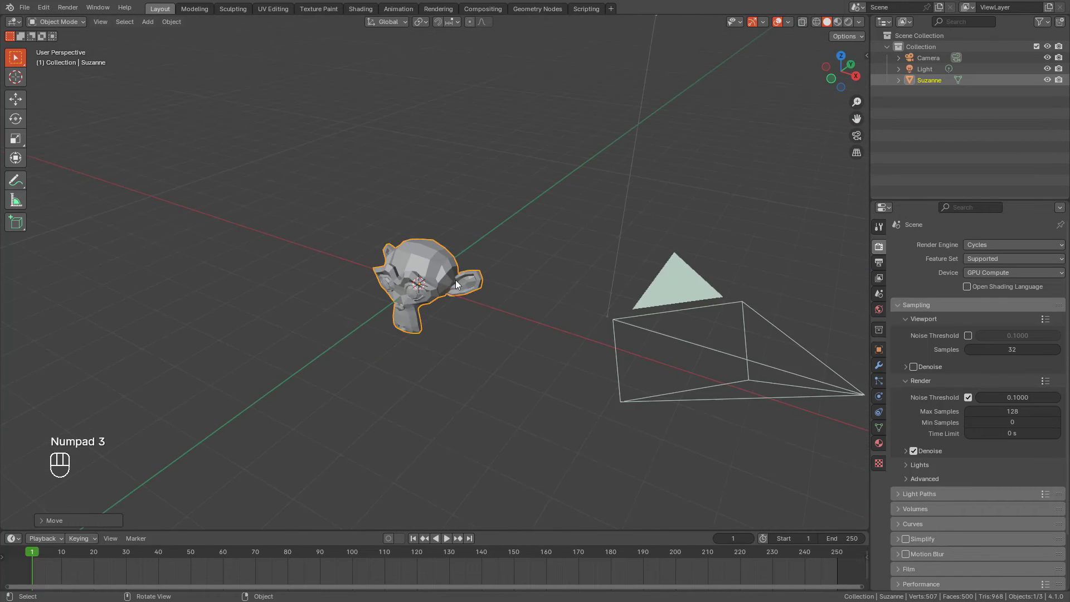
pyautogui.middleClick(480, 299)
pyautogui.moveTo(471, 309); pyautogui.dragTo(491, 312)
pyautogui.press('KP_3')
pyautogui.moveTo(529, 305); pyautogui.dragTo(601, 313)
pyautogui.middleClick(599, 343)
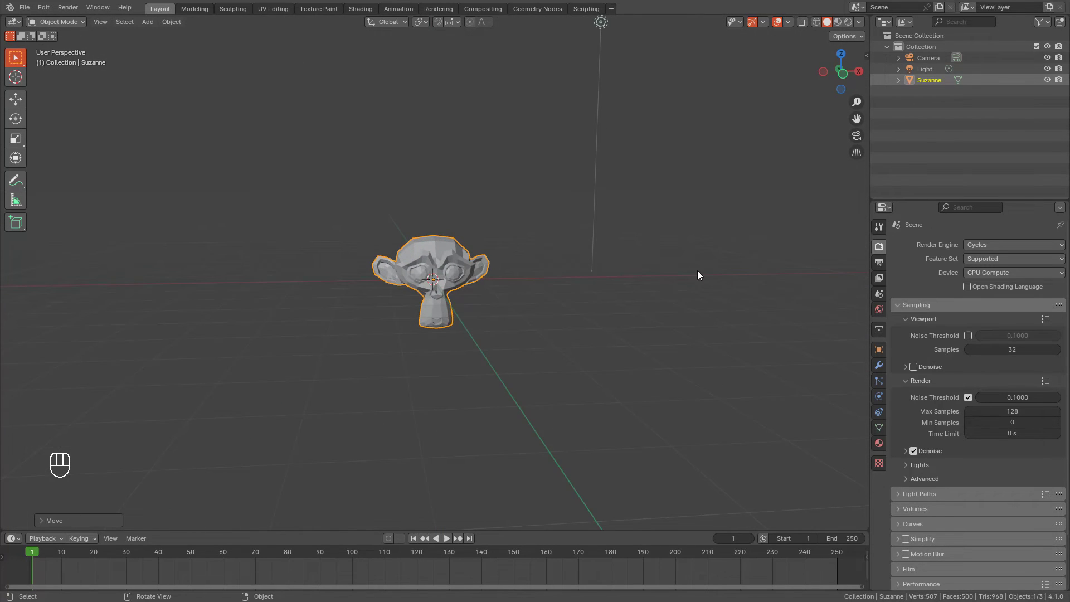
pyautogui.middleClick(514, 312)
pyautogui.middleClick(586, 284)
# - Check the right, left, front, top and bottom preset views with Numpad 3, 1, 7 and Ctrl variants
pyautogui.press('KP_3')
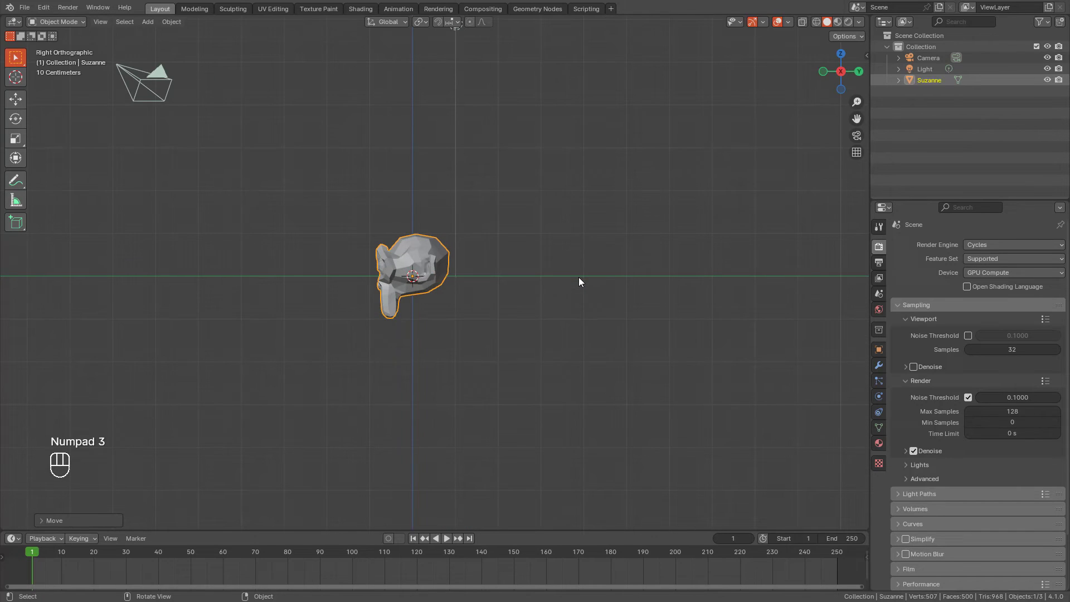
pyautogui.press('ctrl+KP_3')
pyautogui.press('KP_3')
pyautogui.press('KP_1')
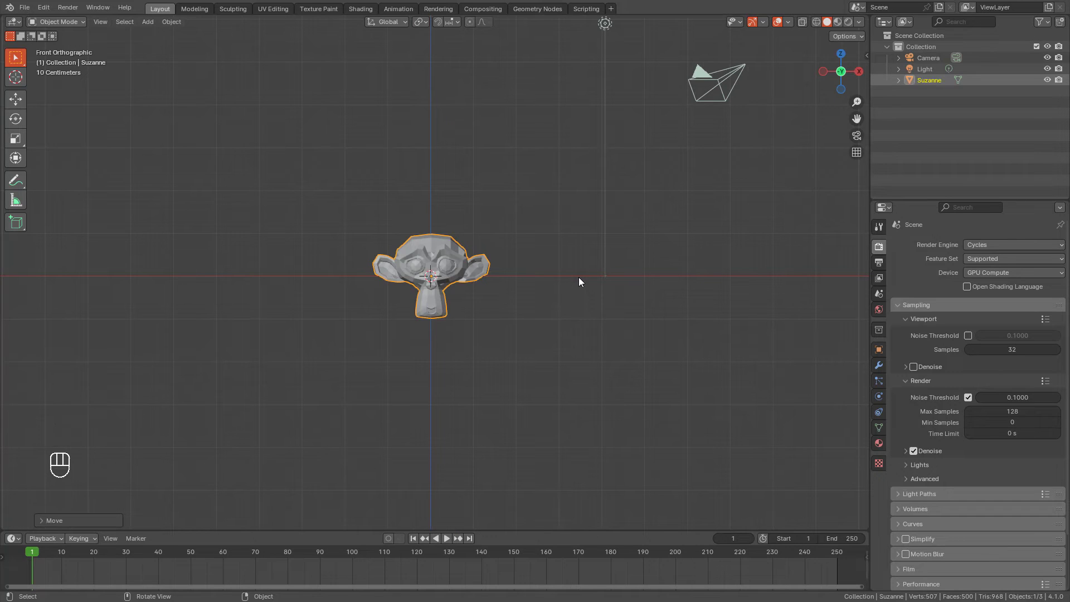
pyautogui.press('KP_7')
pyautogui.press('ctrl+KP_7')
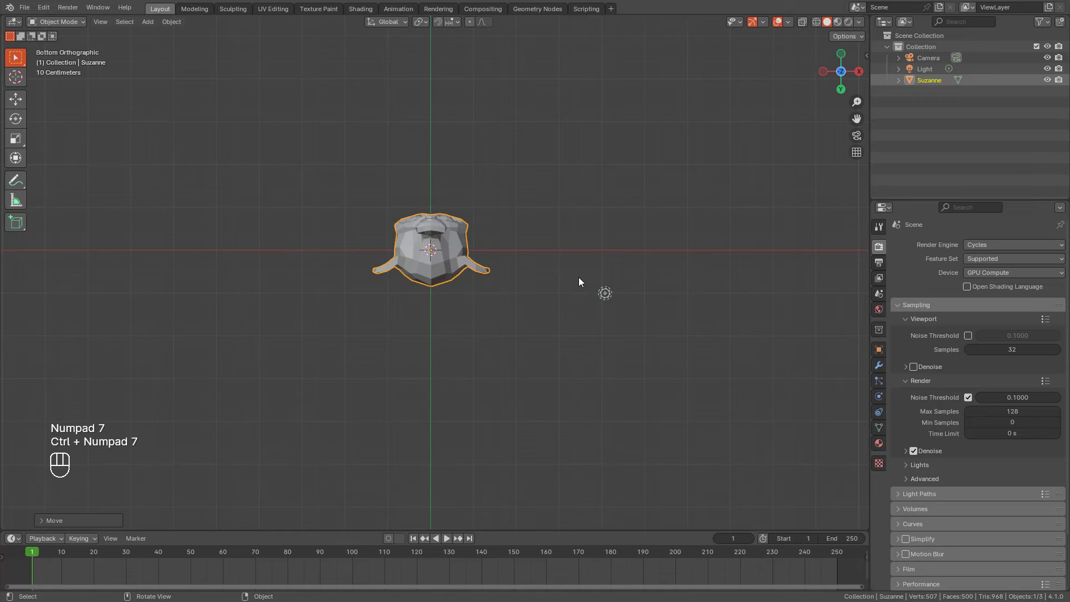
pyautogui.press('KP_7')
pyautogui.press('KP_7')
pyautogui.press('ctrl+KP_7')
# - Orbit out of the preset view and circle the perspective view around Suzanne
pyautogui.moveTo(446, 307); pyautogui.dragTo(464, 327)
pyautogui.middleClick(462, 326)
pyautogui.moveTo(477, 324); pyautogui.dragTo(417, 335)
pyautogui.click(437, 324)
pyautogui.middleClick(451, 319)
pyautogui.middleClick(301, 187)
pyautogui.middleClick(341, 206)
pyautogui.moveTo(362, 215); pyautogui.dragTo(302, 183)
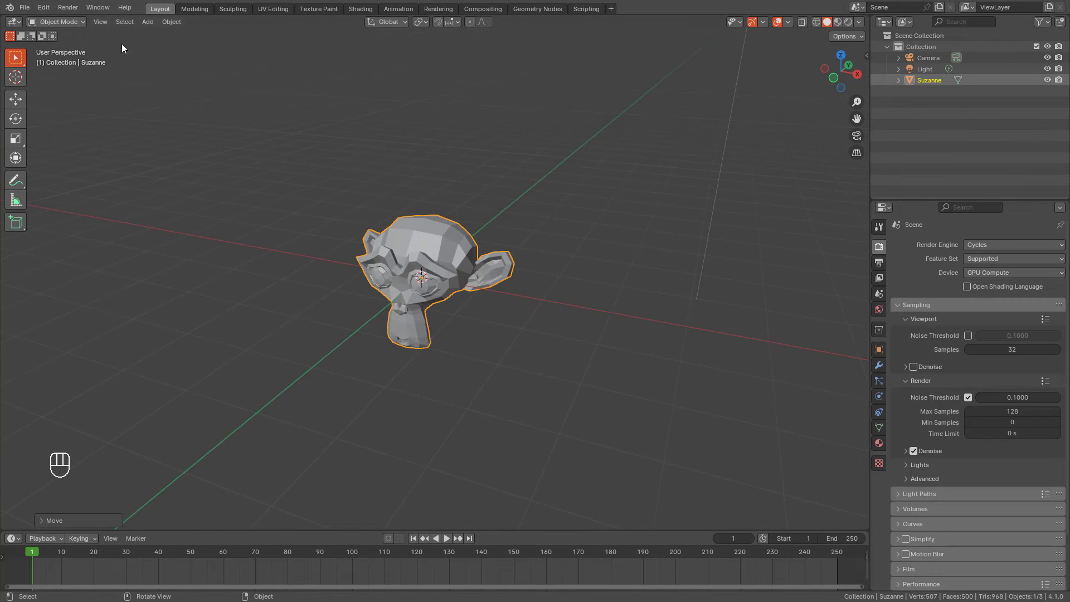
pyautogui.middleClick(433, 243)
pyautogui.middleClick(432, 258)
pyautogui.moveTo(558, 311); pyautogui.dragTo(460, 251)
pyautogui.middleClick(443, 286)
pyautogui.middleClick(459, 287)
pyautogui.middleClick(447, 305)
pyautogui.moveTo(479, 302); pyautogui.dragTo(424, 329)
# - Orbit round to an almost level, front-facing perspective angle on Suzanne
pyautogui.middleClick(472, 303)
pyautogui.moveTo(459, 301); pyautogui.dragTo(489, 285)
pyautogui.middleClick(492, 284)
pyautogui.middleClick(483, 291)
pyautogui.middleClick(493, 288)
pyautogui.middleClick(477, 295)
pyautogui.middleClick(472, 296)
pyautogui.middleClick(485, 311)
pyautogui.moveTo(509, 285); pyautogui.dragTo(552, 276)
pyautogui.moveTo(498, 257); pyautogui.dragTo(466, 265)
pyautogui.middleClick(480, 284)
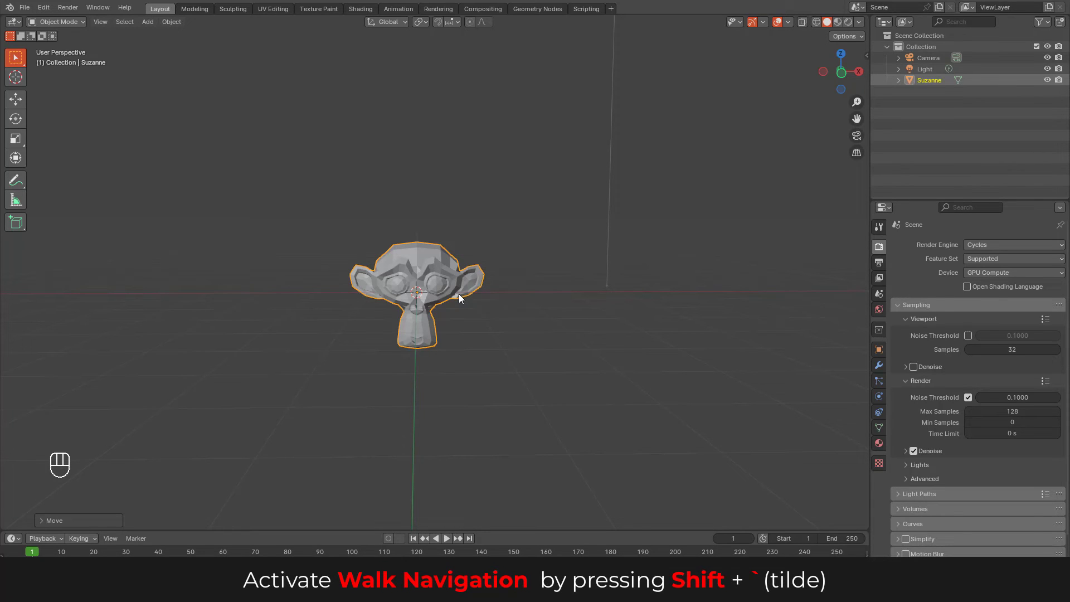
pyautogui.middleClick(463, 294)
pyautogui.click(112, 25)
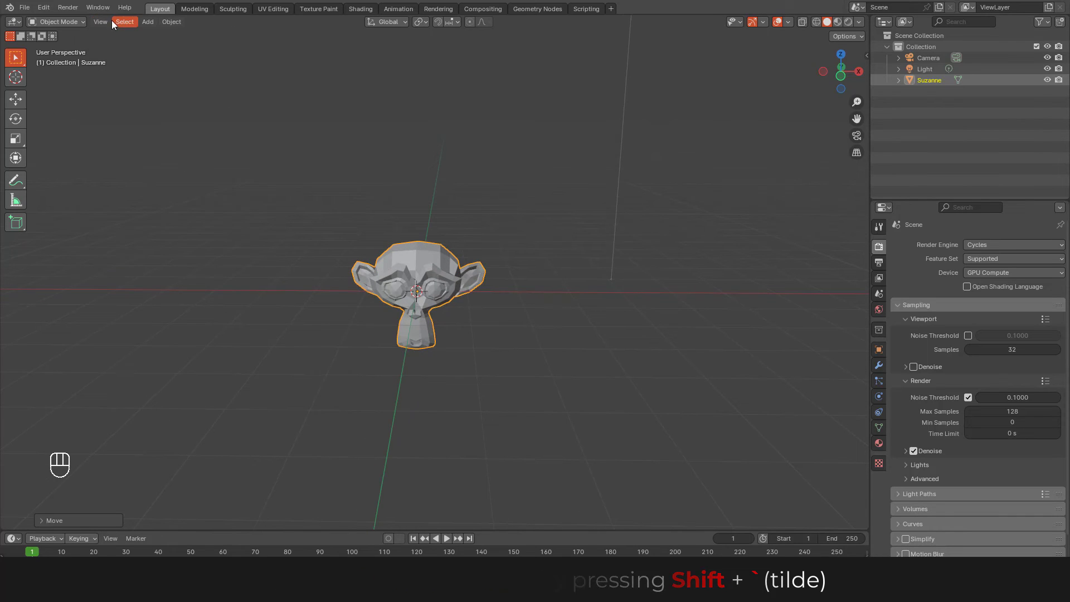
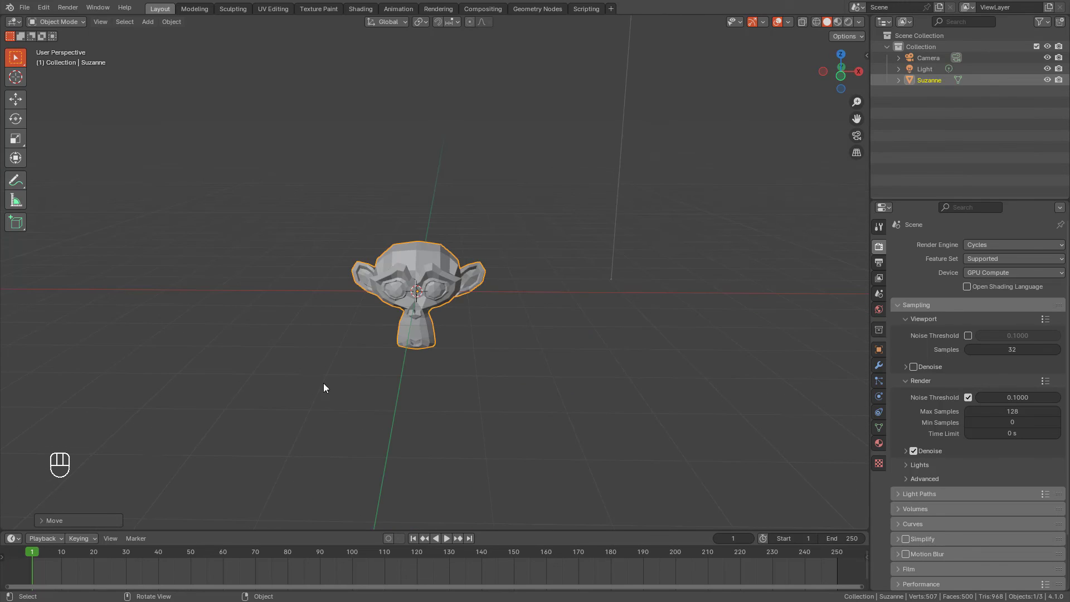
# - Enter Walk Navigation with Shift+` and fly forward until Suzanne fills more of the view
pyautogui.press('shift+`')
pyautogui.moveTo(424, 274); pyautogui.dragTo(438, 285)
pyautogui.click(435, 273)
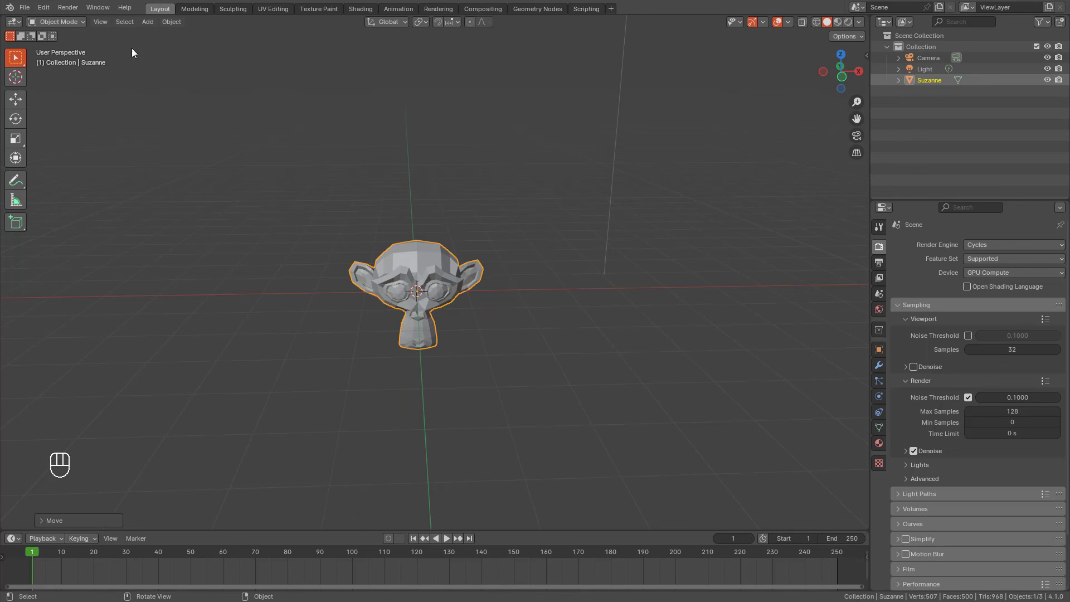
pyautogui.moveTo(103, 24); pyautogui.dragTo(276, 389)
pyautogui.moveTo(275, 390); pyautogui.dragTo(464, 291)
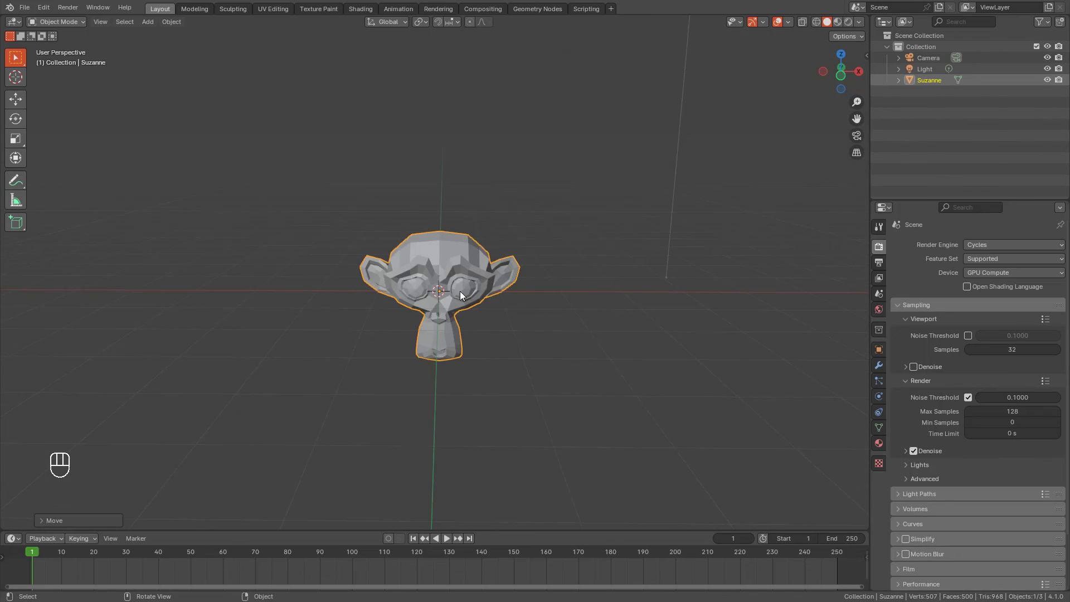